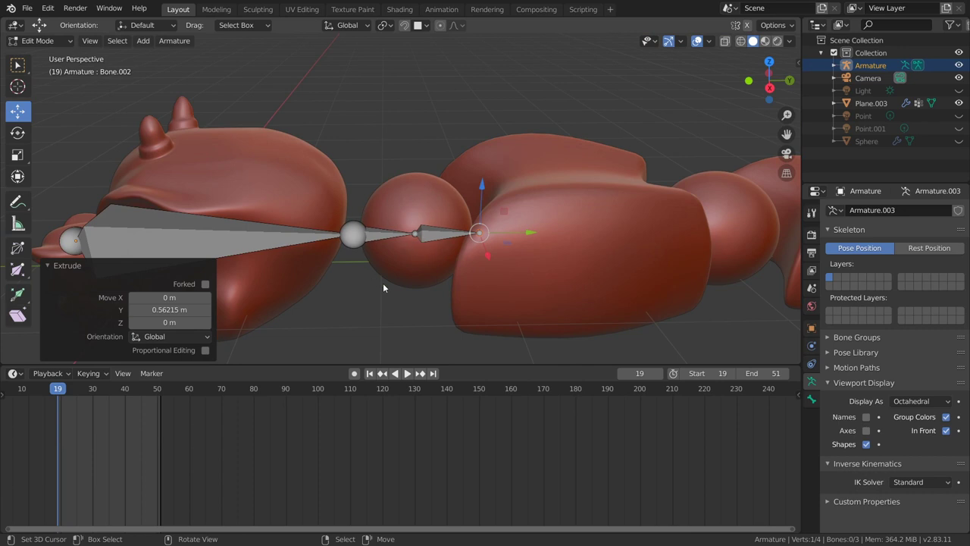
Orbit and zoom around the extruded bone chain to check it runs along the creature's body
middle_click(400, 269)
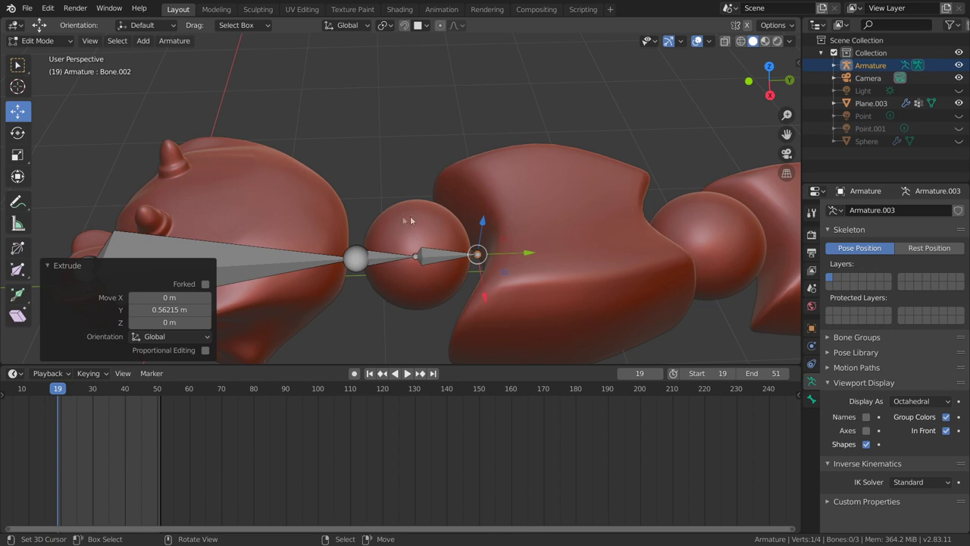
scroll("down", 3)
middle_click(511, 266)
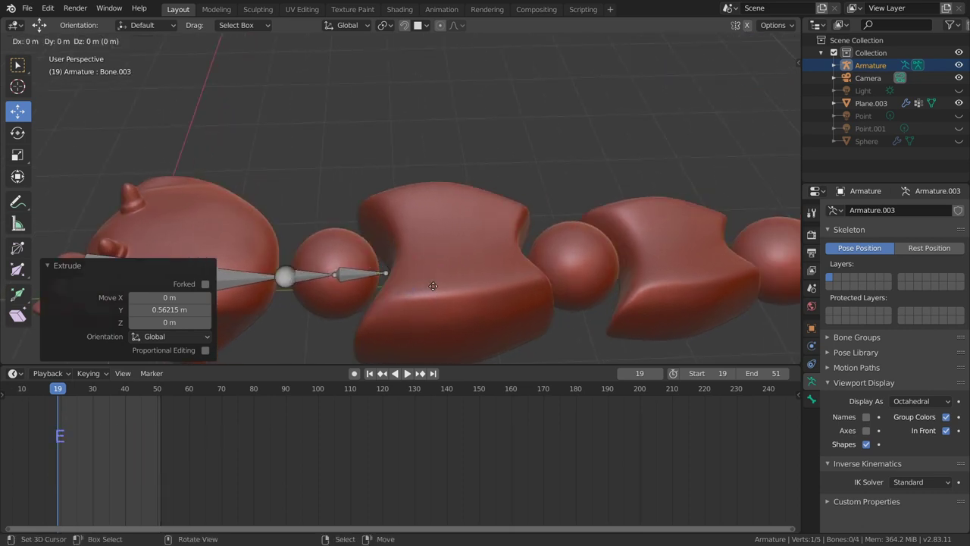
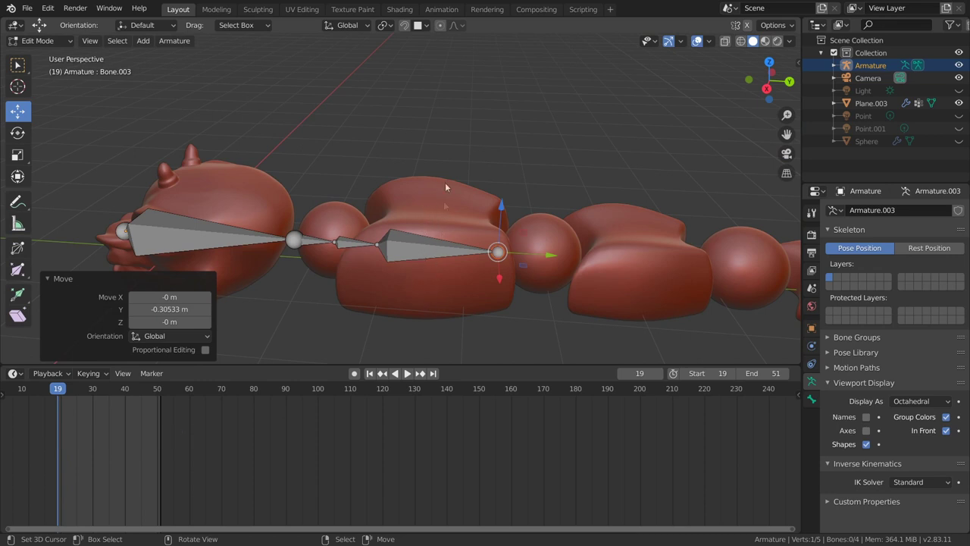
middle_click(456, 279)
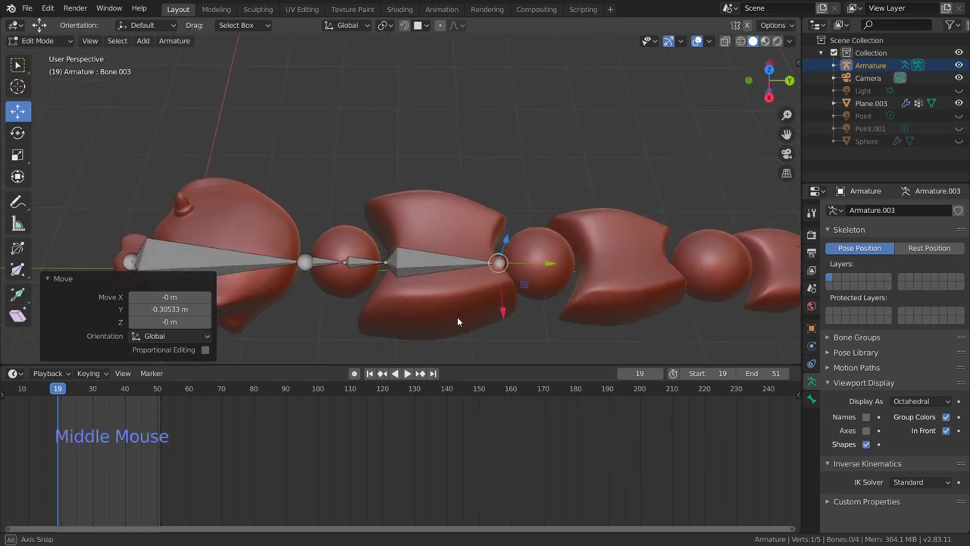
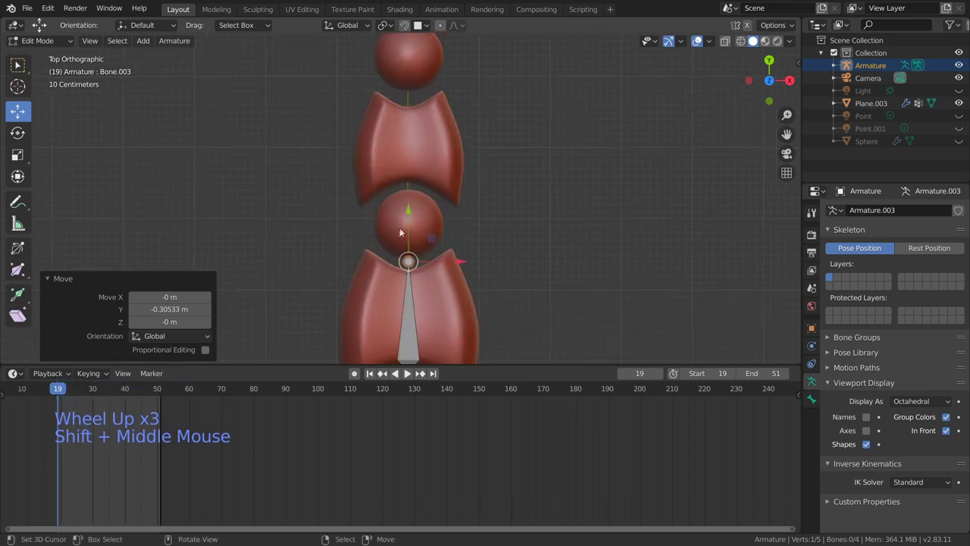
middle_click(483, 263)
scroll("down", 3)
scroll("up", 3)
middle_click(461, 253)
middle_click(471, 297)
scroll("down", 3)
scroll("up", 3)
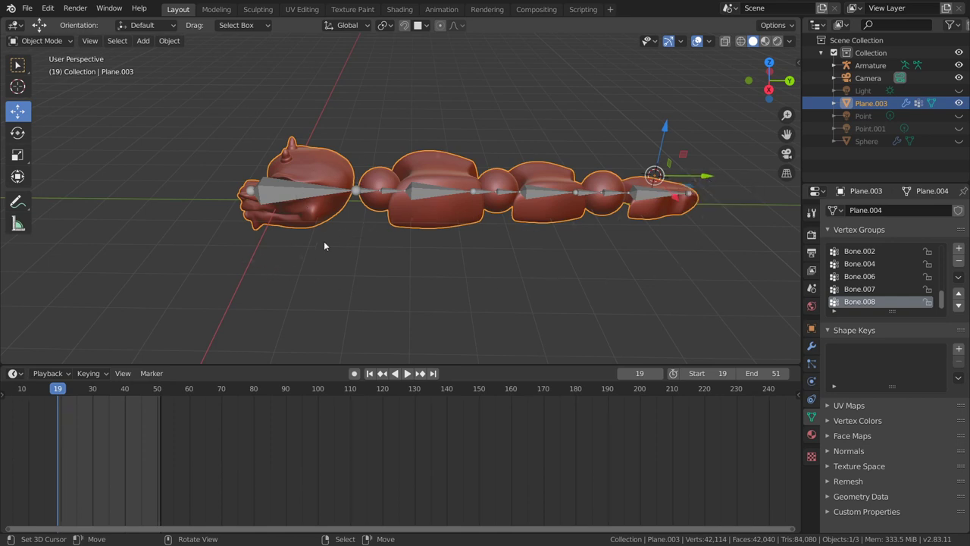
middle_click(333, 241)
scroll("down", 3)
left_click(344, 294)
key("shift+a")
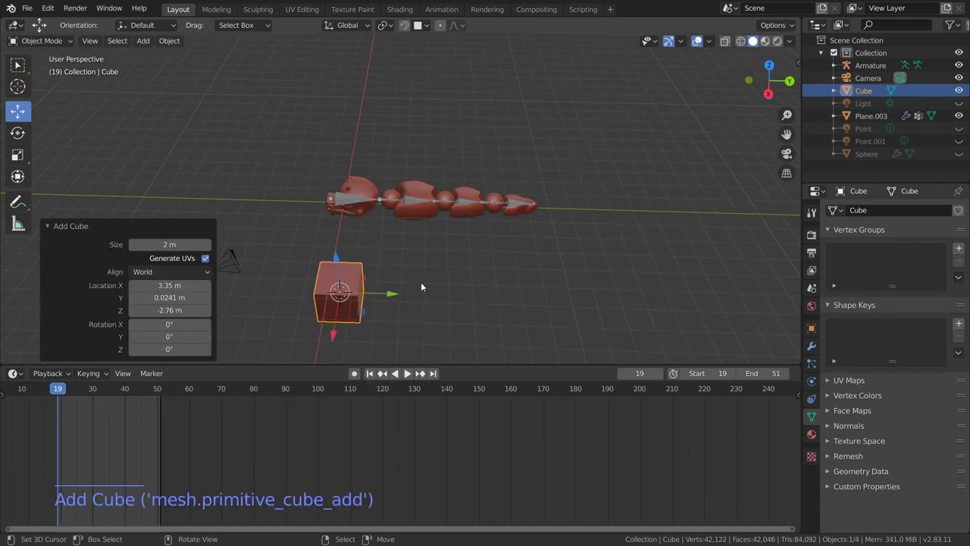
key("shift+a")
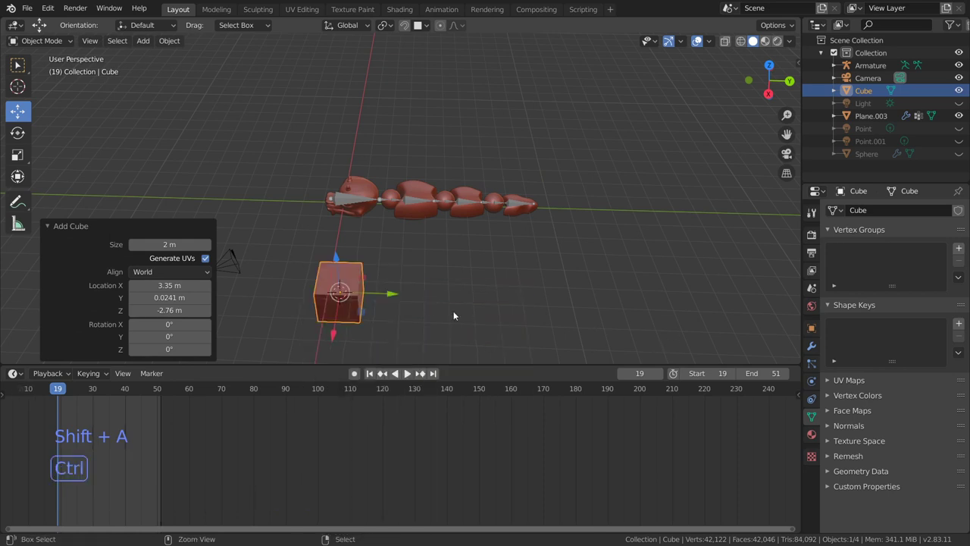
key("ctrl+d")
left_click(393, 295)
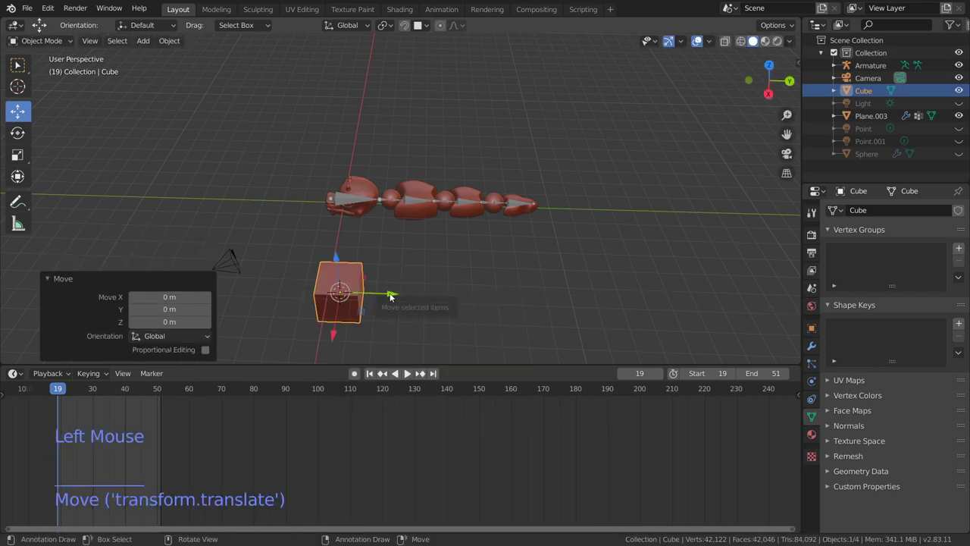
key("shift+d")
middle_click(484, 311)
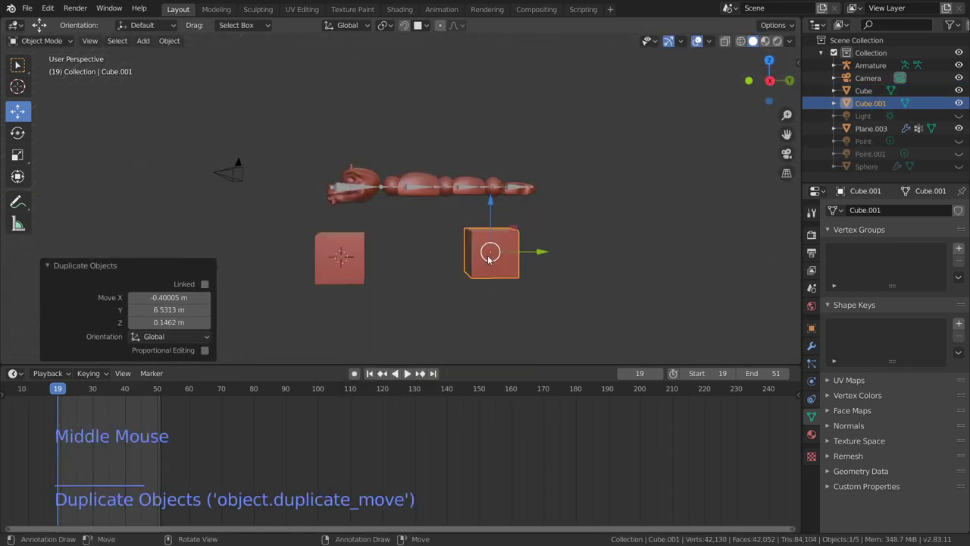
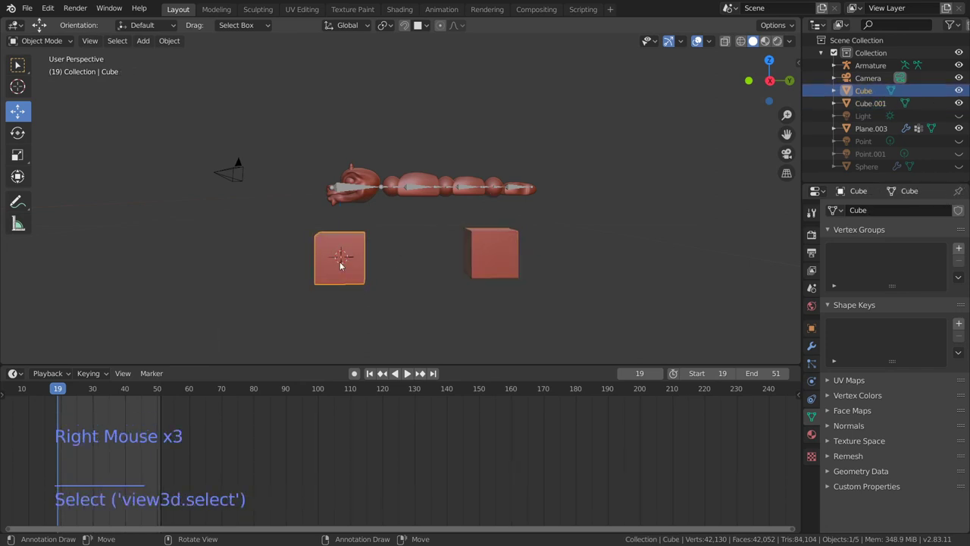
right_click(347, 266)
right_click(501, 249)
right_click(358, 260)
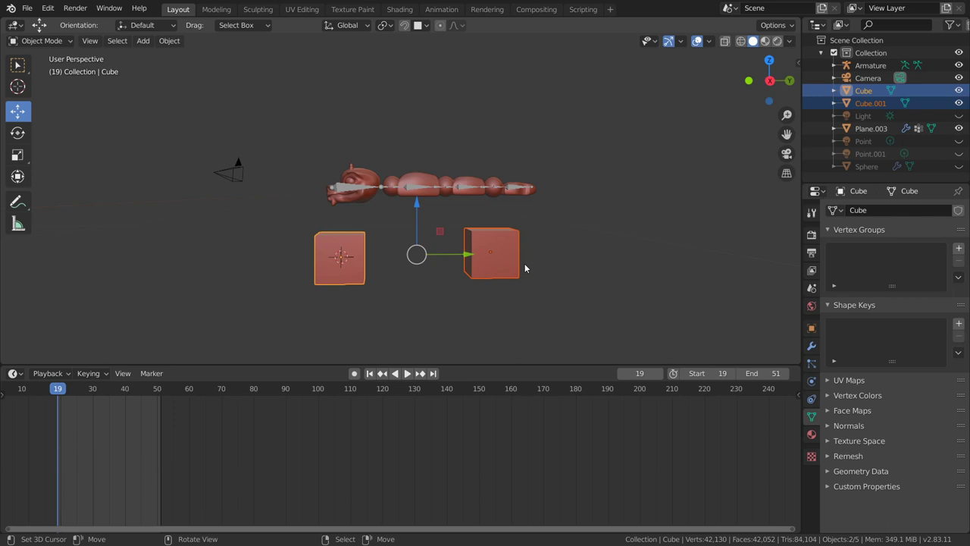
key("ctrl+j")
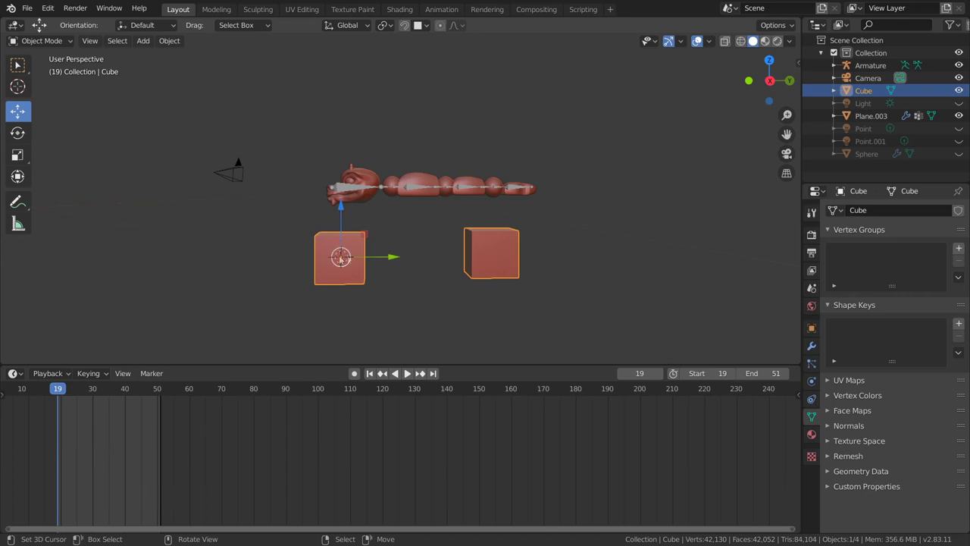
key("Tab")
middle_click(457, 284)
scroll("down", 3)
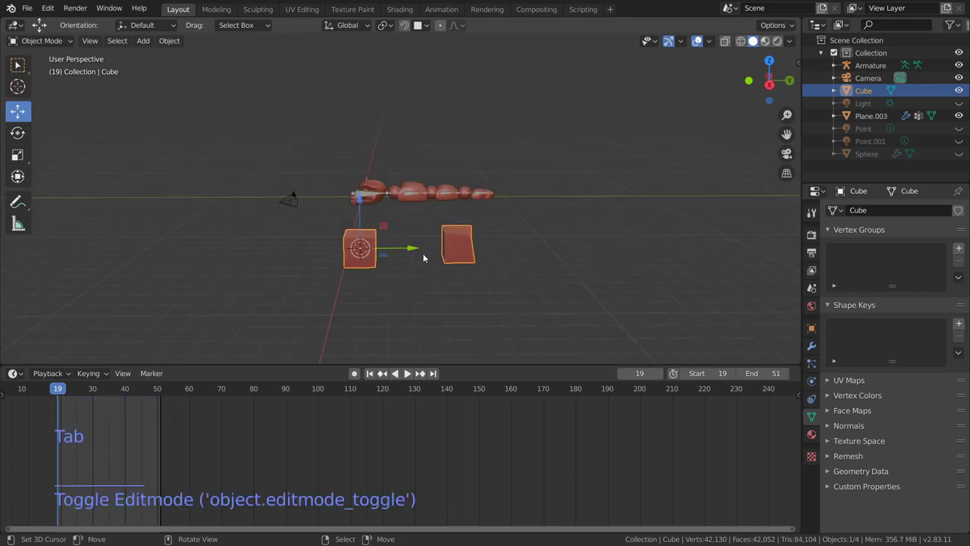
key("x")
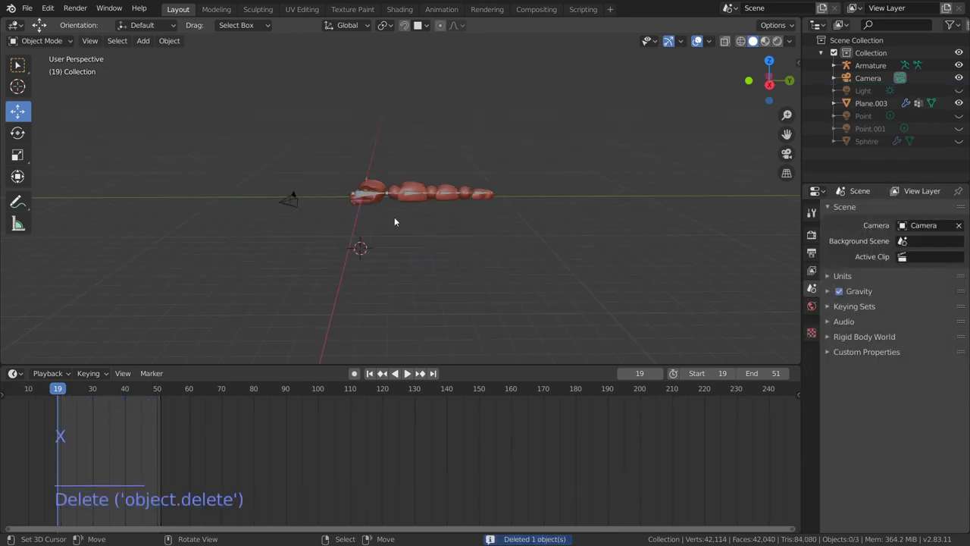
scroll("up", 3)
scroll("up", 3)
Select the first sphere segment and snap the 3D cursor to its centre via Shift+S
middle_click(417, 212)
right_click(246, 144)
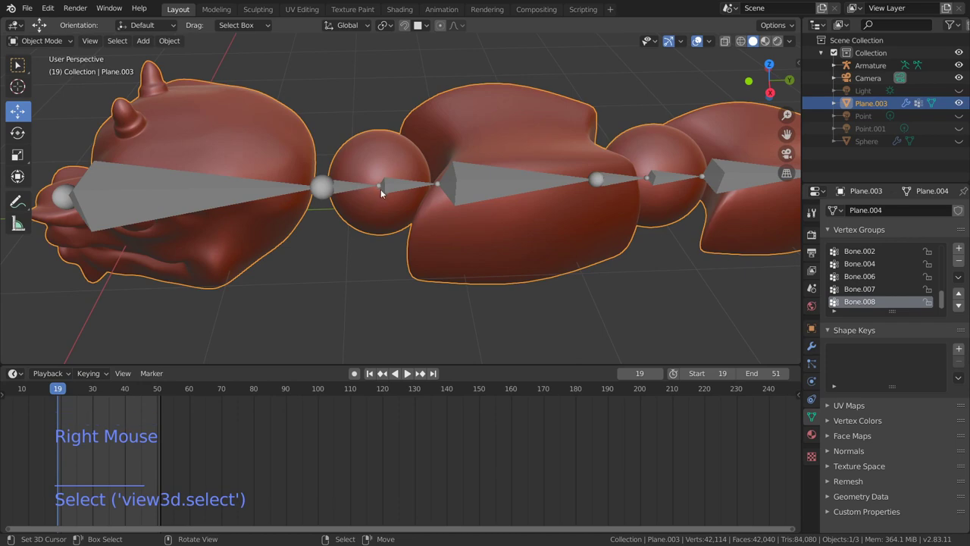
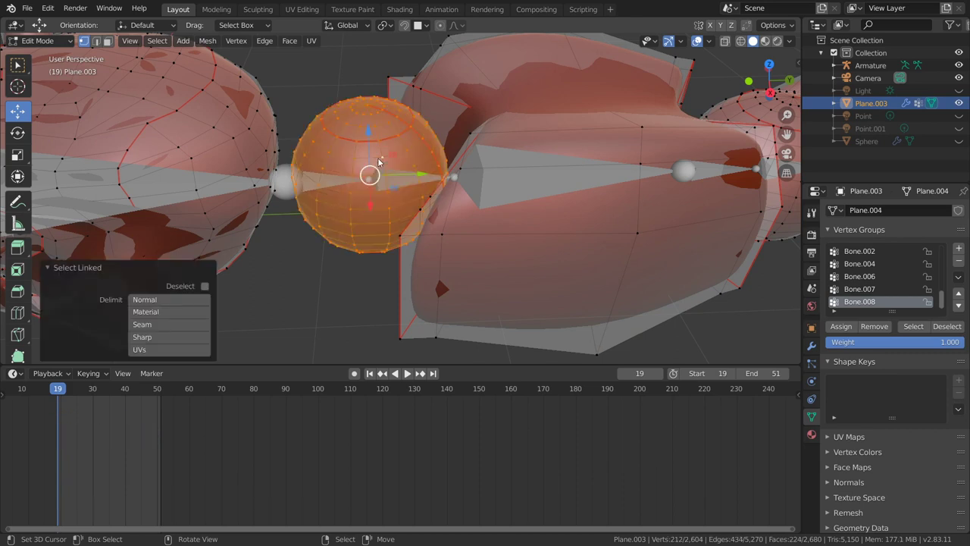
key("shift+s")
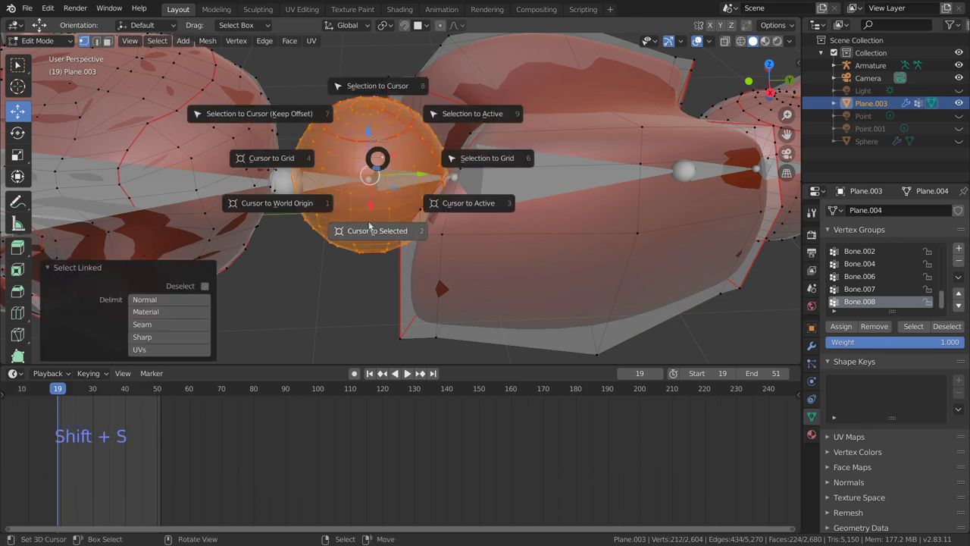
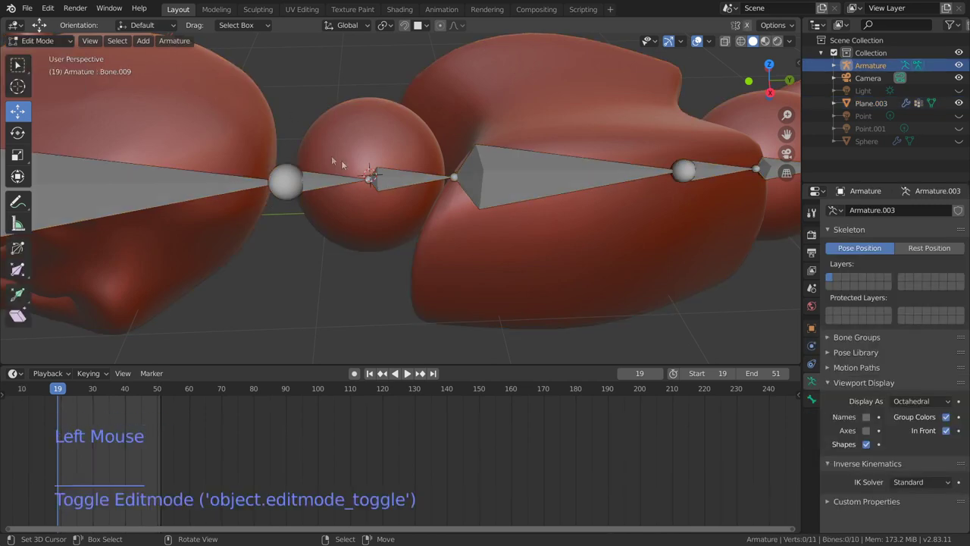
right_click(393, 183)
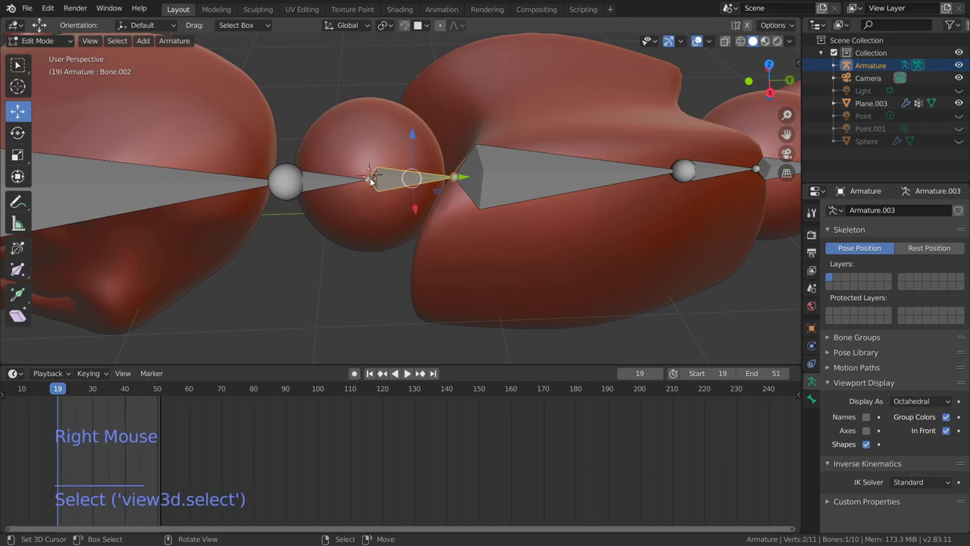
right_click(372, 184)
scroll("down", 3)
middle_click(392, 213)
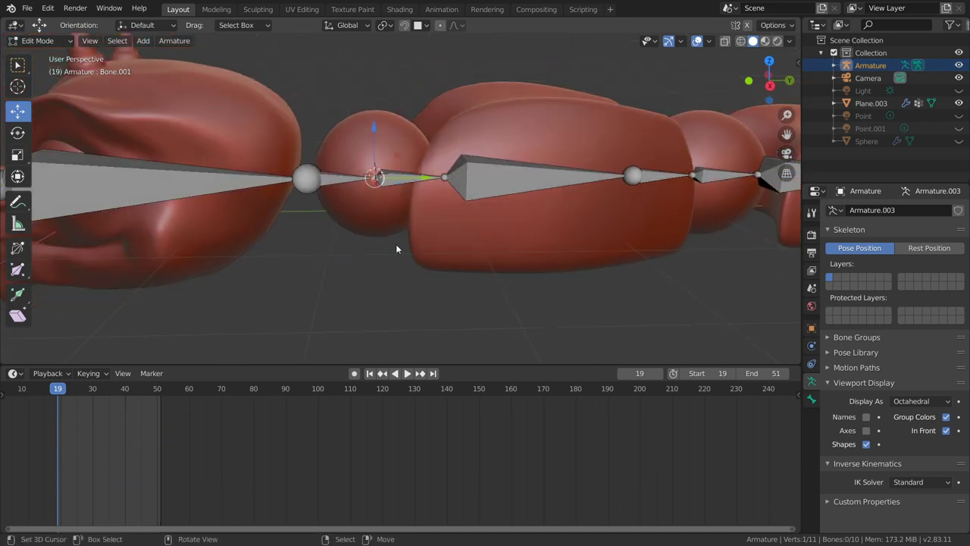
Snap the joint between the first bones onto the cursor at the sphere's centre
left_click(179, 46)
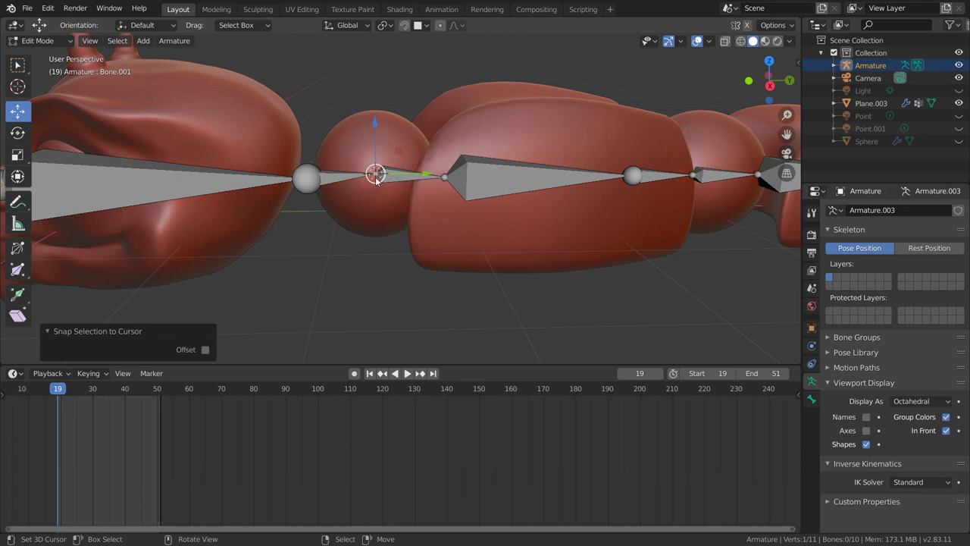
scroll("down", 3)
middle_click(539, 197)
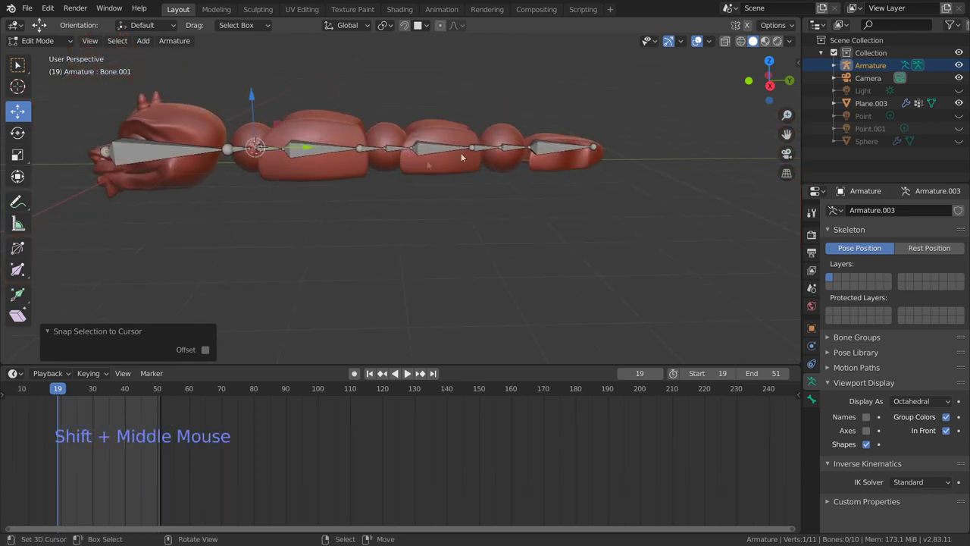
middle_click(415, 146)
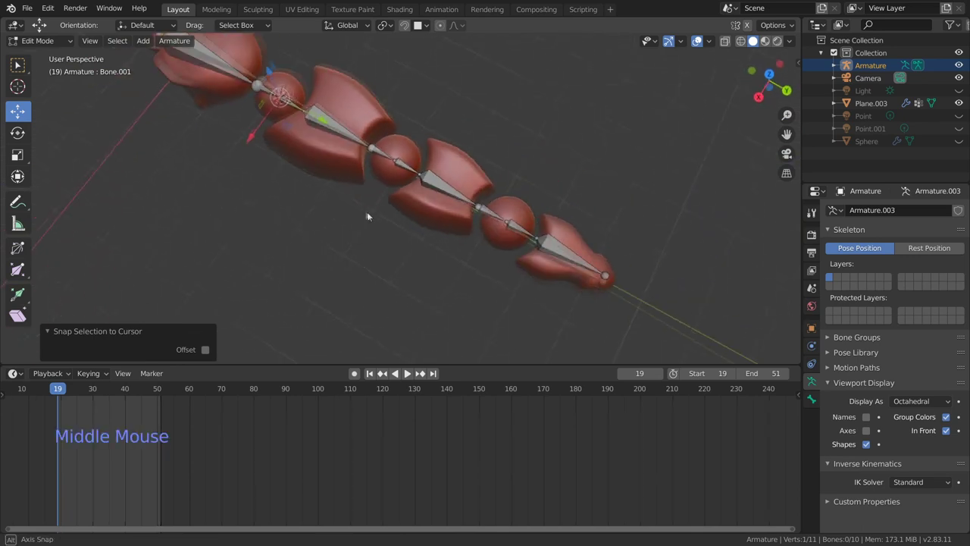
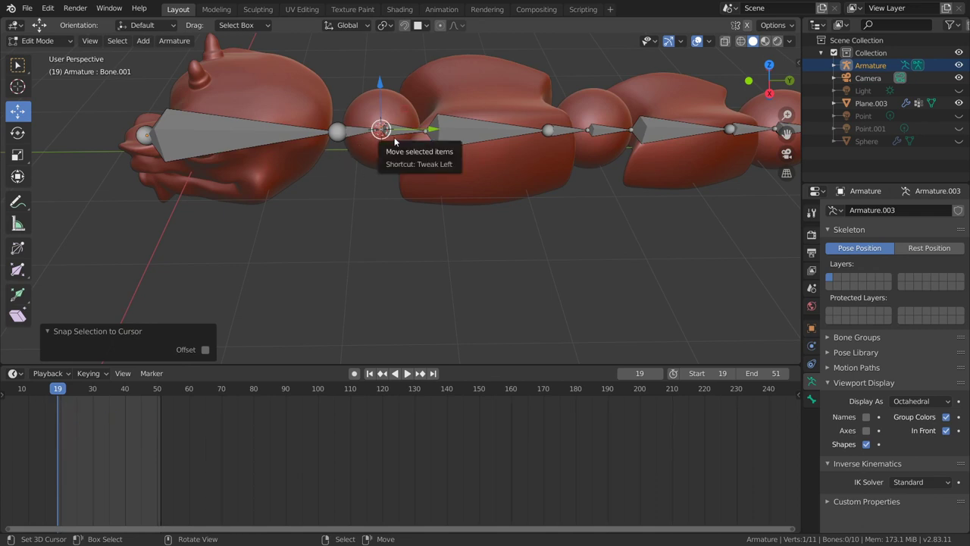
scroll("down", 3)
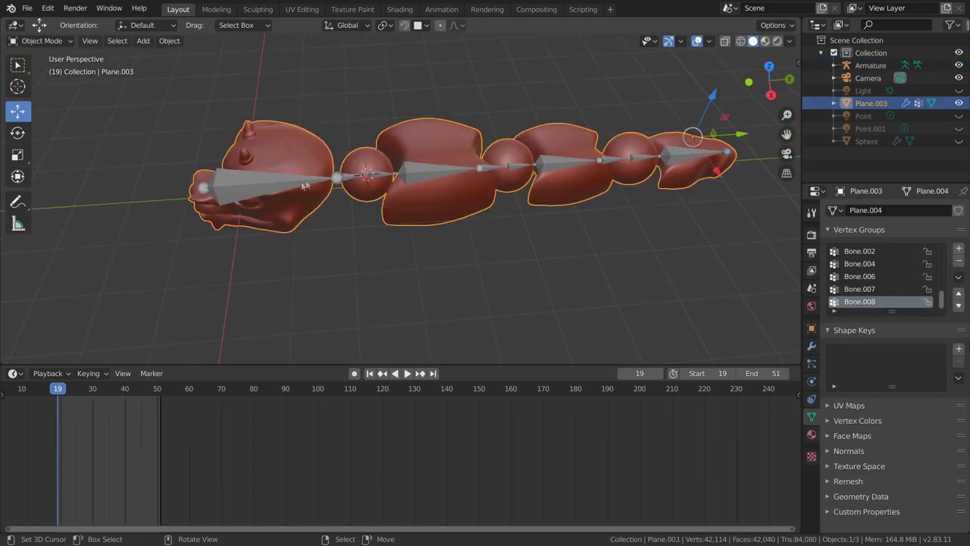
Parent the creature mesh to the armature with the Set Parent To menu (Ctrl+P)
right_click(278, 186)
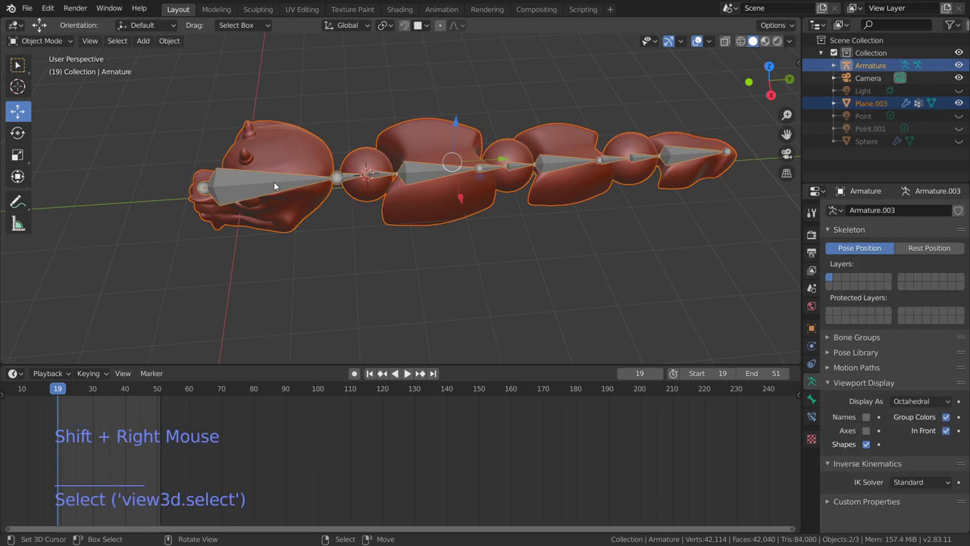
key("ctrl+p")
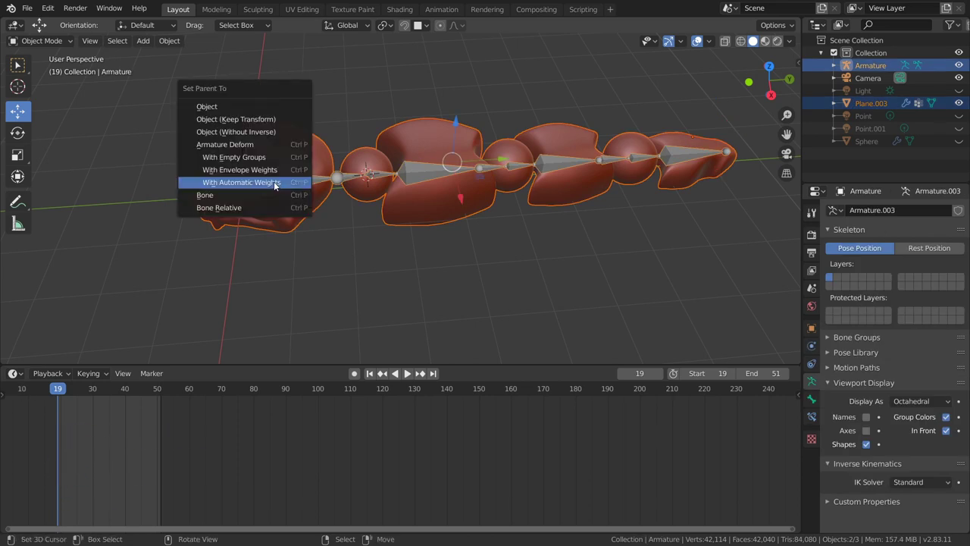
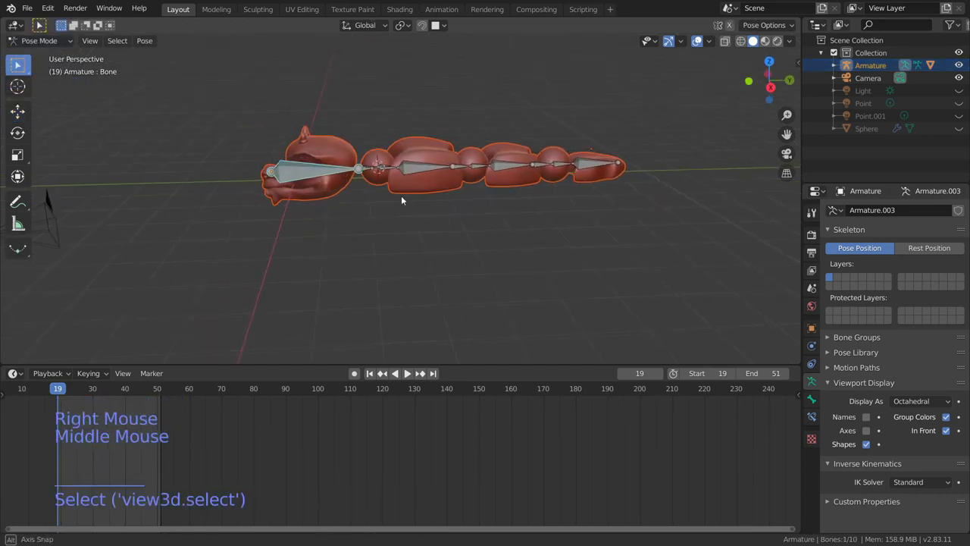
Rotate and move the front and middle bones to test how the skin bends
key("r")
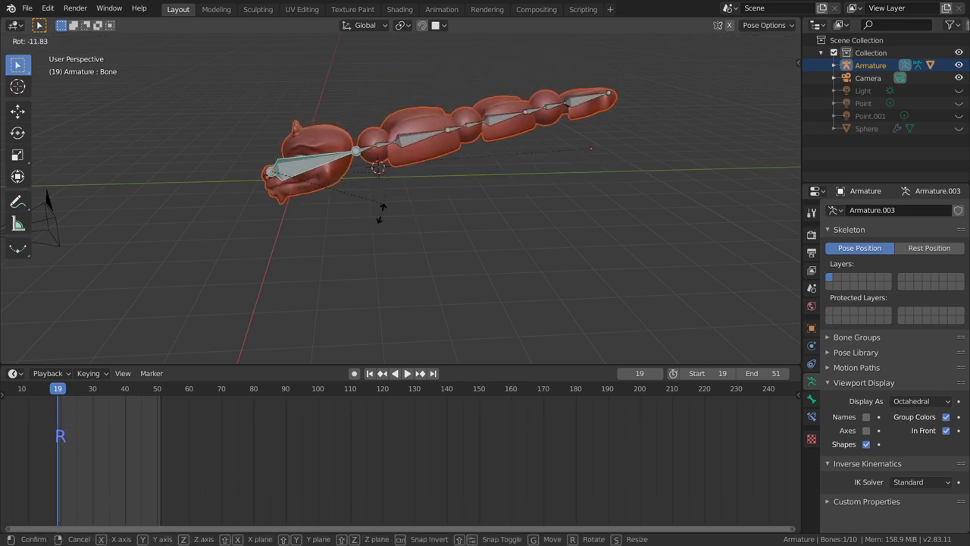
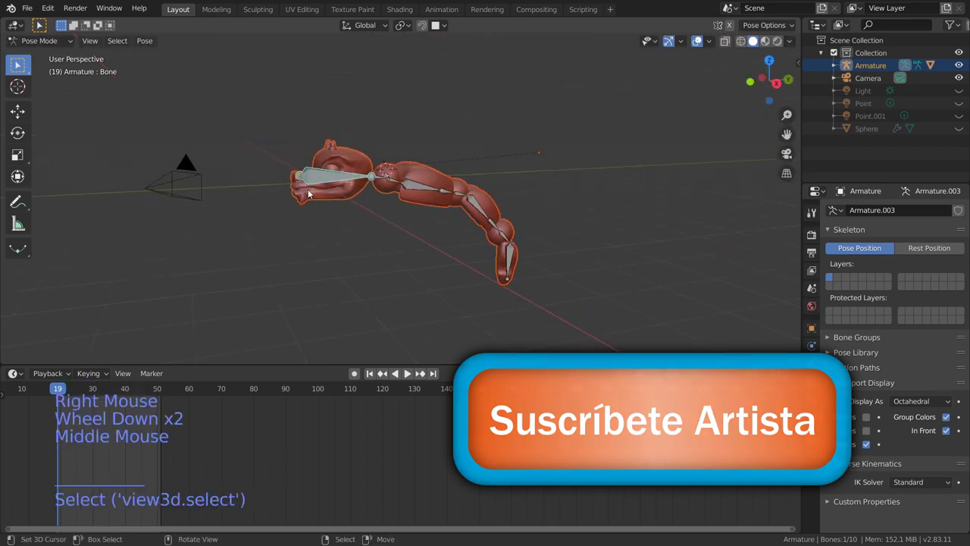
key("g")
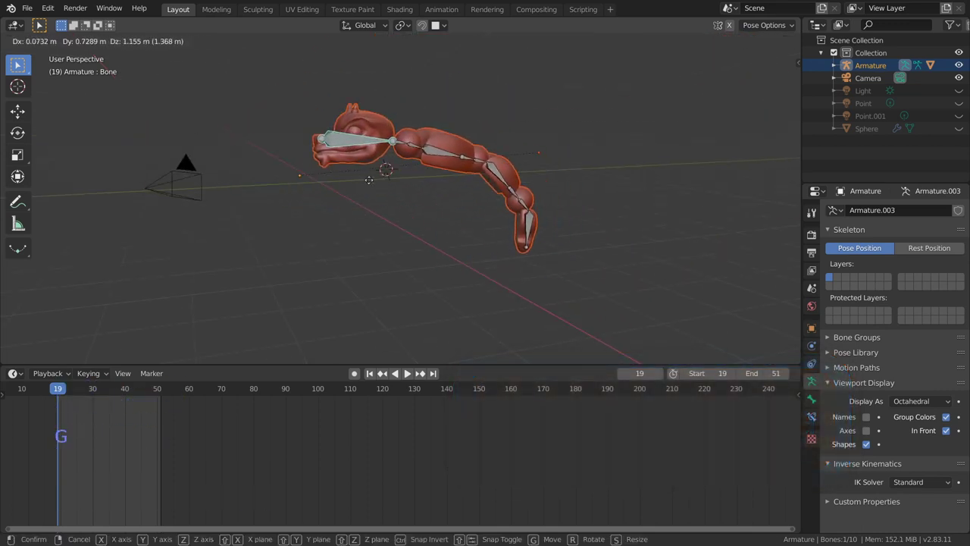
middle_click(378, 182)
middle_click(349, 188)
scroll("up", 3)
scroll("up", 3)
right_click(392, 123)
right_click(402, 129)
key("r")
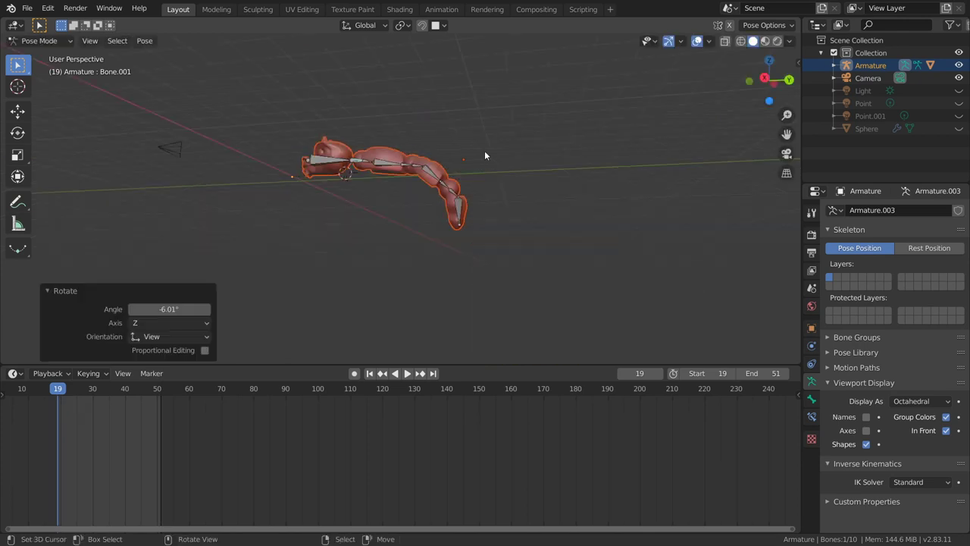
key("KP_3")
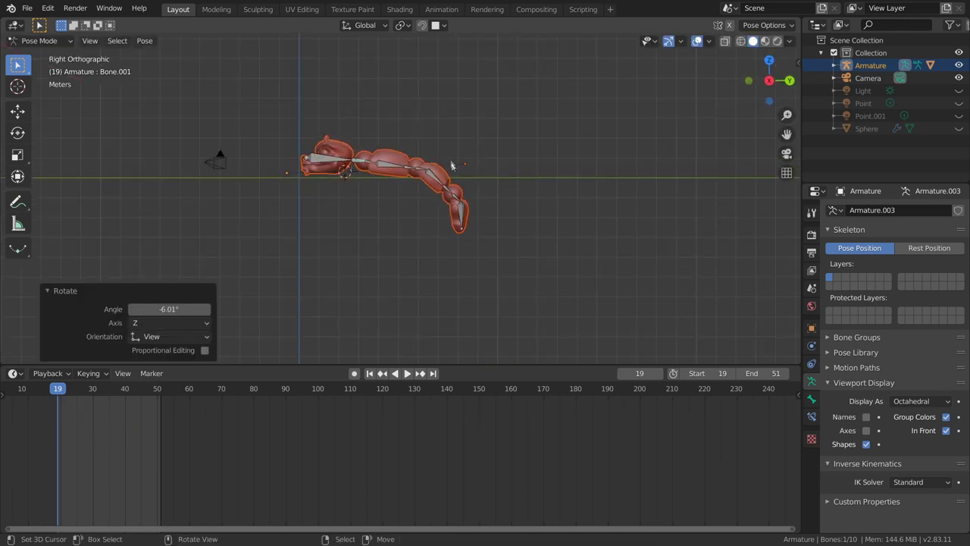
Select all bones and clear their pose transforms back to the straight rest pose
key("a")
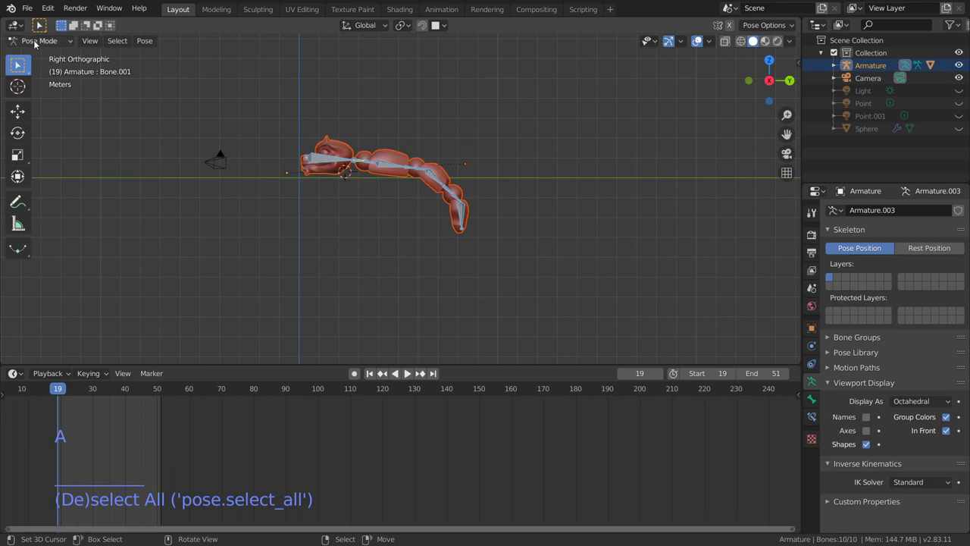
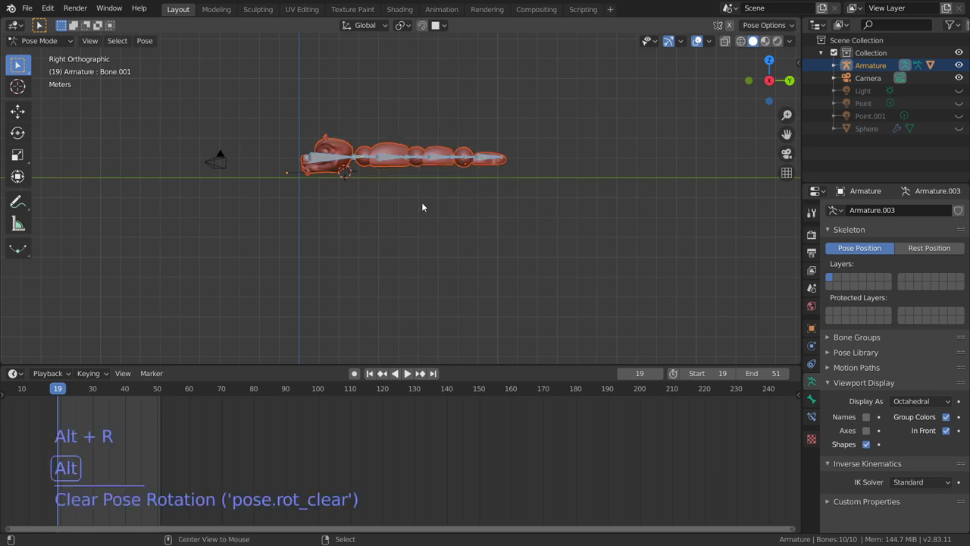
key("alt+s")
key("alt+g")
scroll("up", 3)
middle_click(384, 207)
scroll("up", 3)
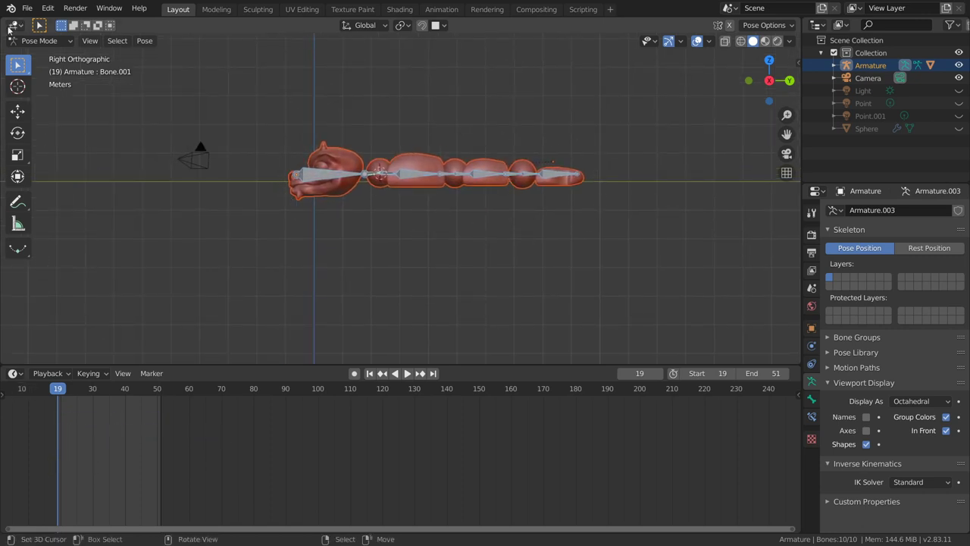
Switch to the armature's bones and bring up the first bone's properties
left_click(53, 41)
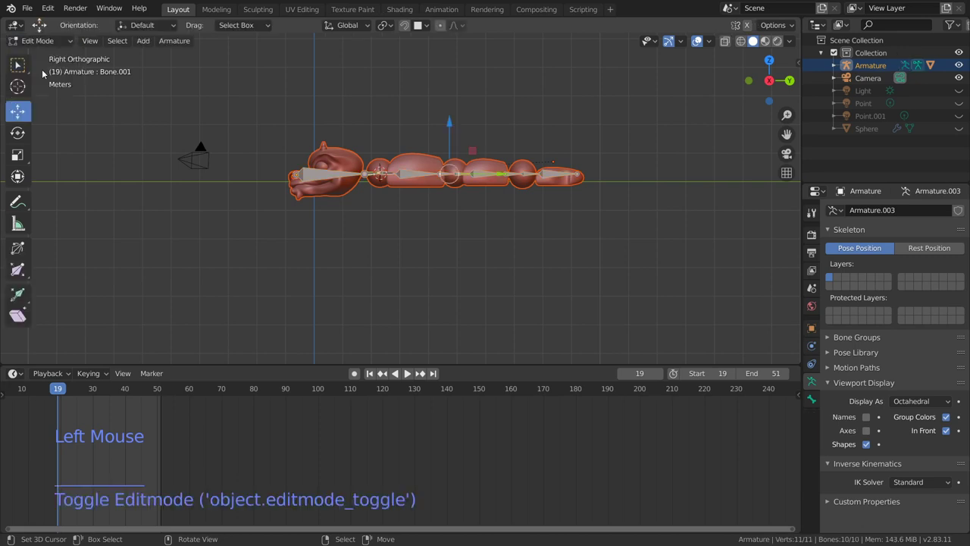
scroll("up", 3)
middle_click(43, 26)
scroll("down", 3)
middle_click(43, 26)
scroll("down", 3)
middle_click(43, 25)
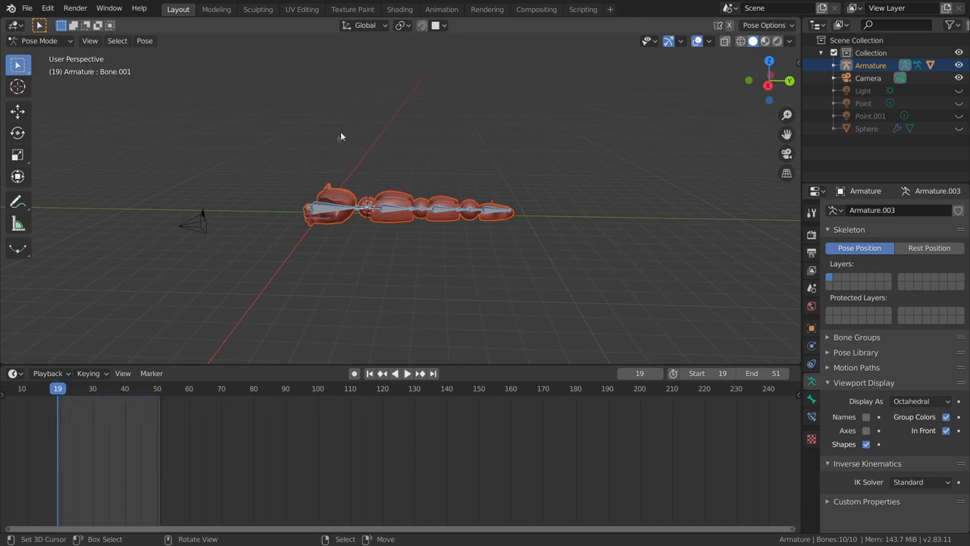
scroll("down", 3)
right_click(22, 66)
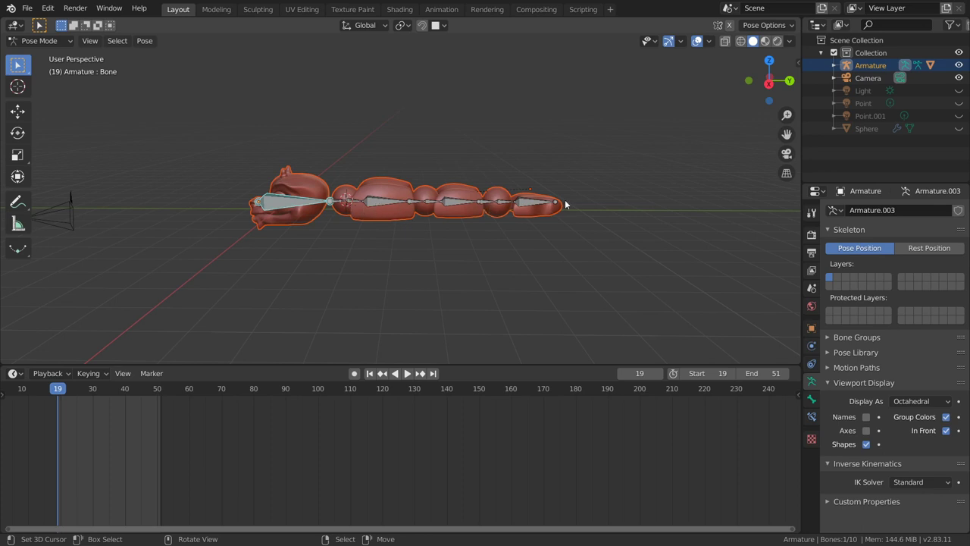
scroll("down", 3)
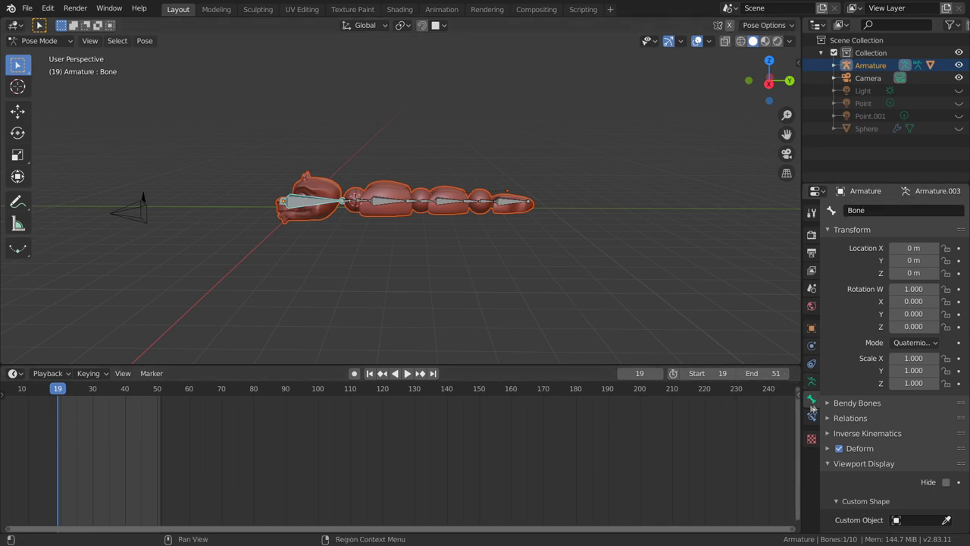
Rename the active bone and then the lower-back bone to lomobajo
left_click(22, 66)
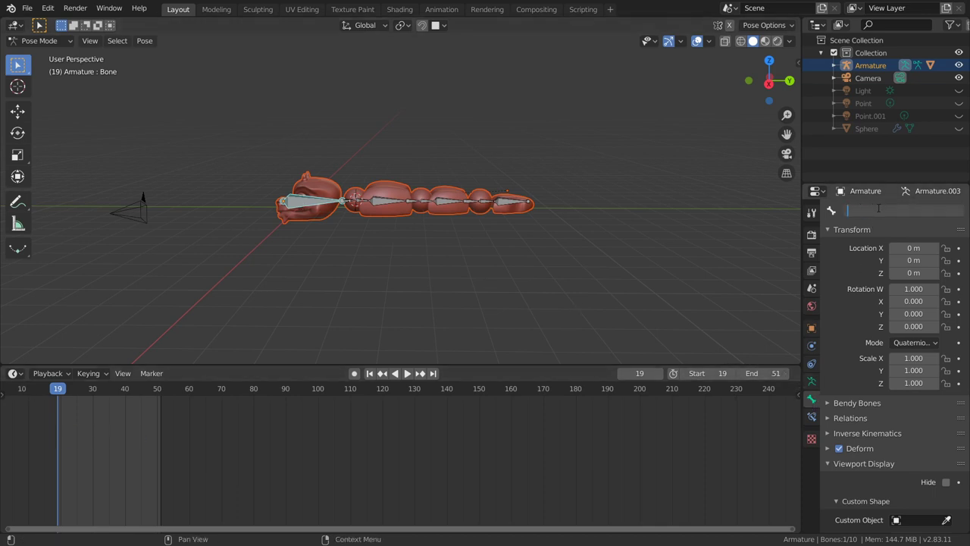
left_click(22, 66)
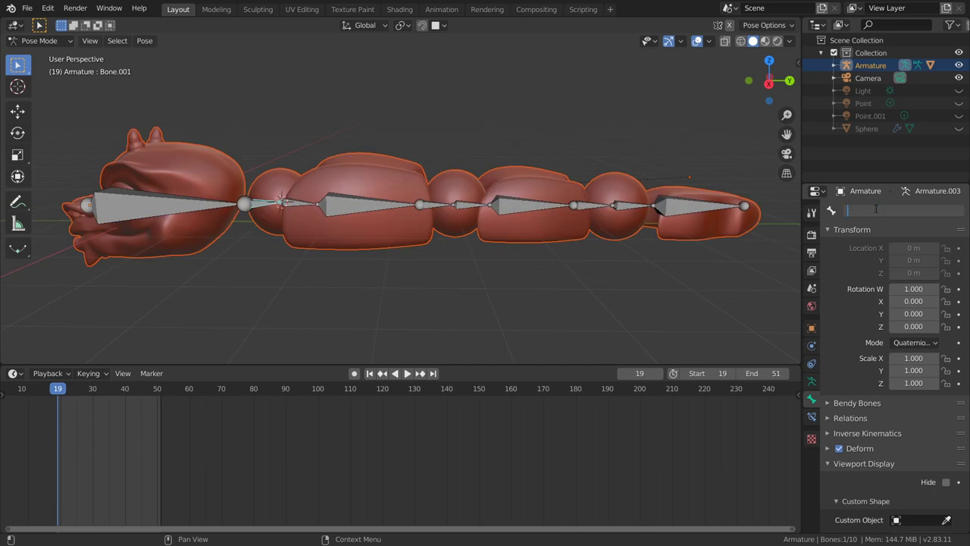
right_click(44, 26)
scroll("down", 3)
scroll("down", 3)
left_click(22, 66)
right_click(43, 26)
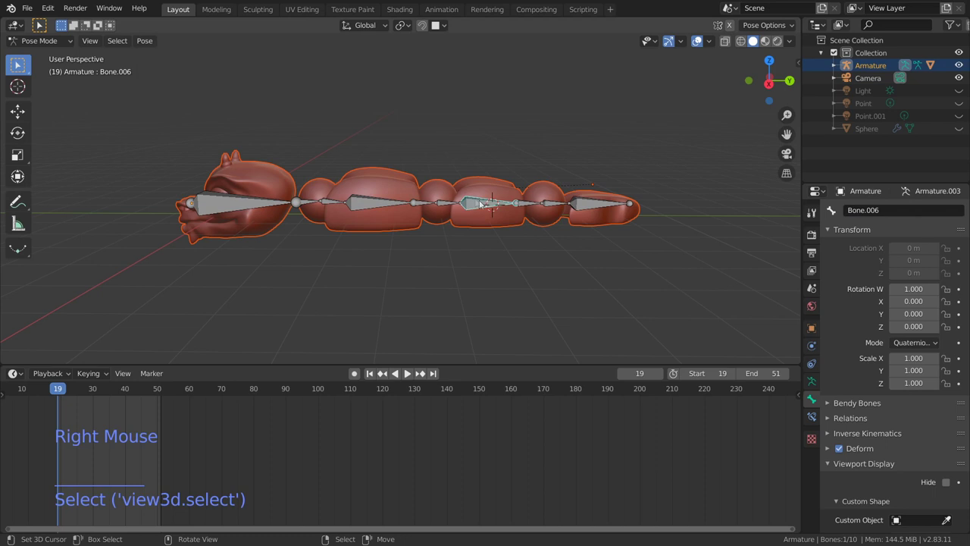
left_click(22, 66)
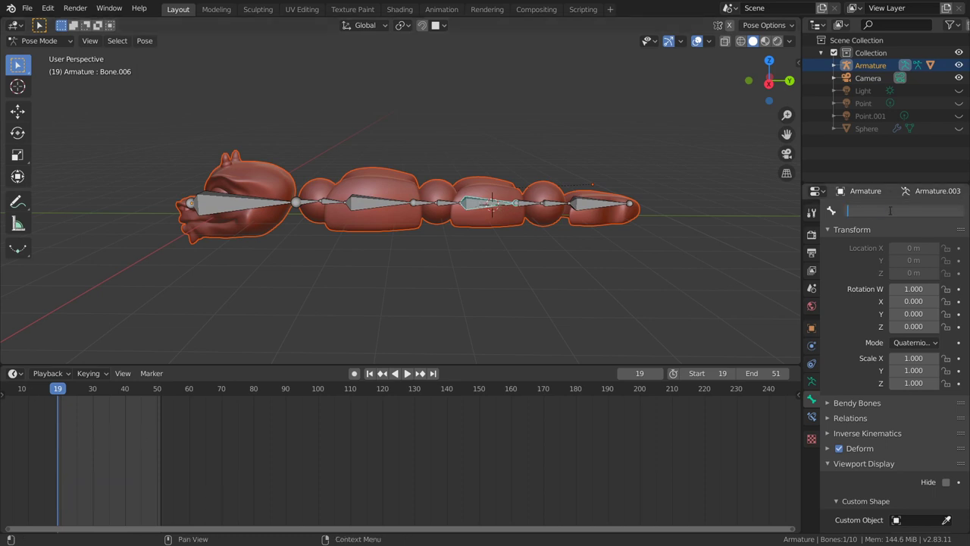
Rename the last bone at the tail to cola
right_click(22, 66)
left_click(22, 66)
key("BackSpace")
key("BackSpace")
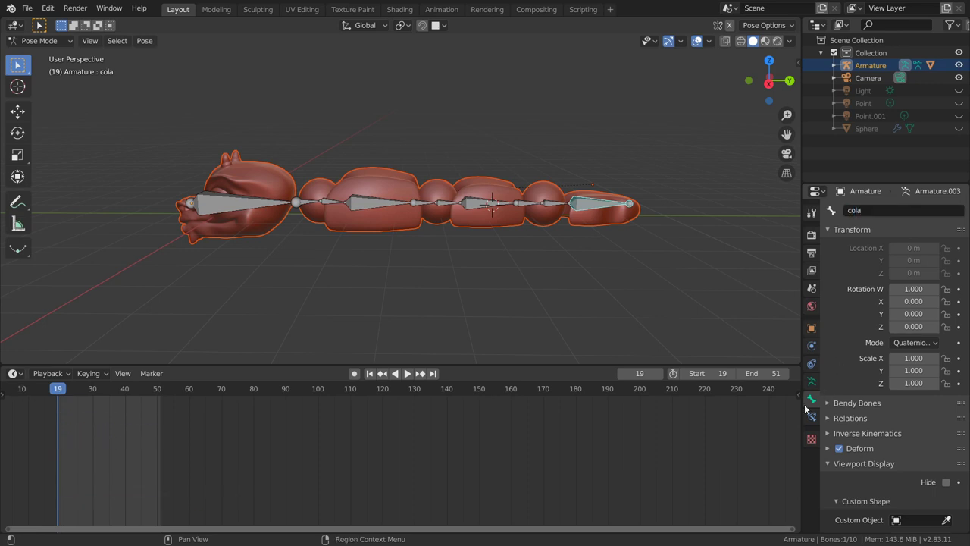
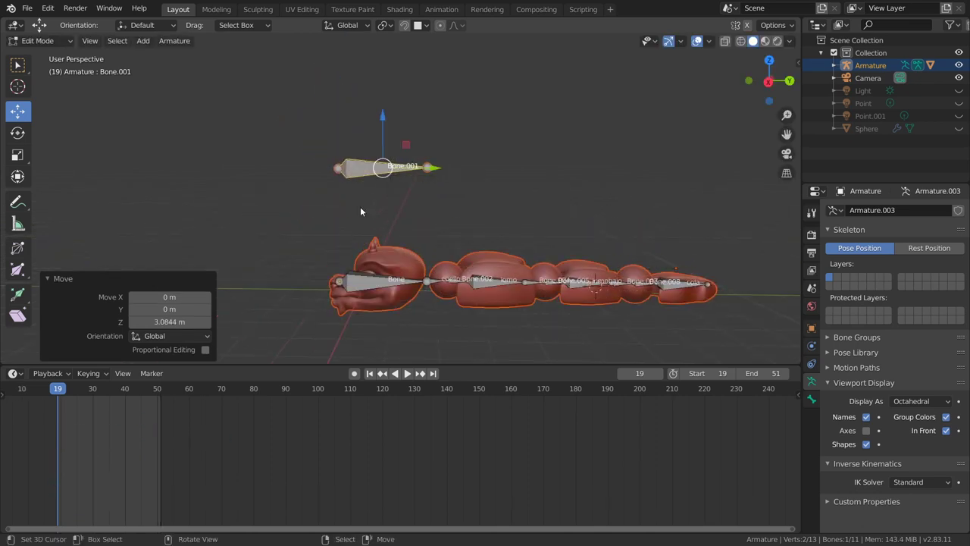
Detach a duplicated bone above the body in side view and extrude a new control bone from its tip
key("alt+p")
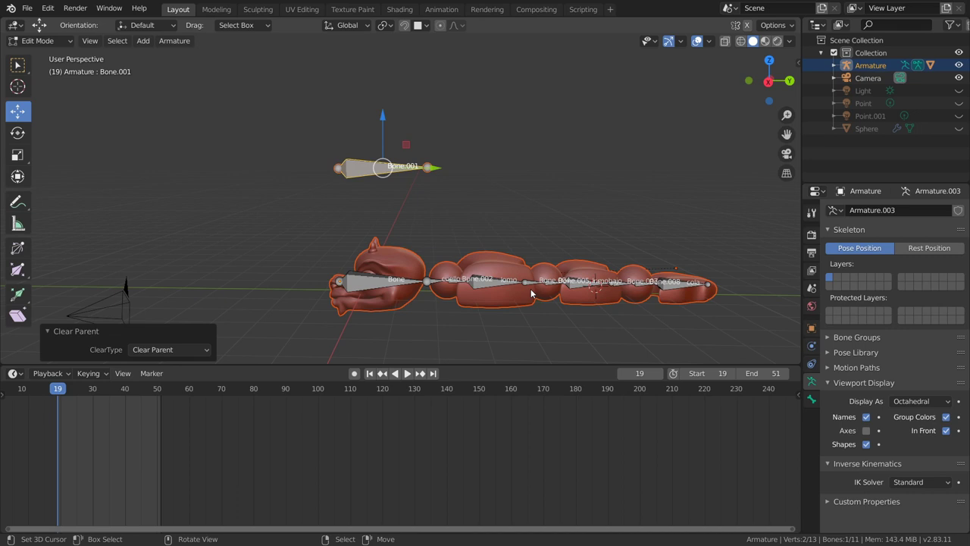
scroll("up", 3)
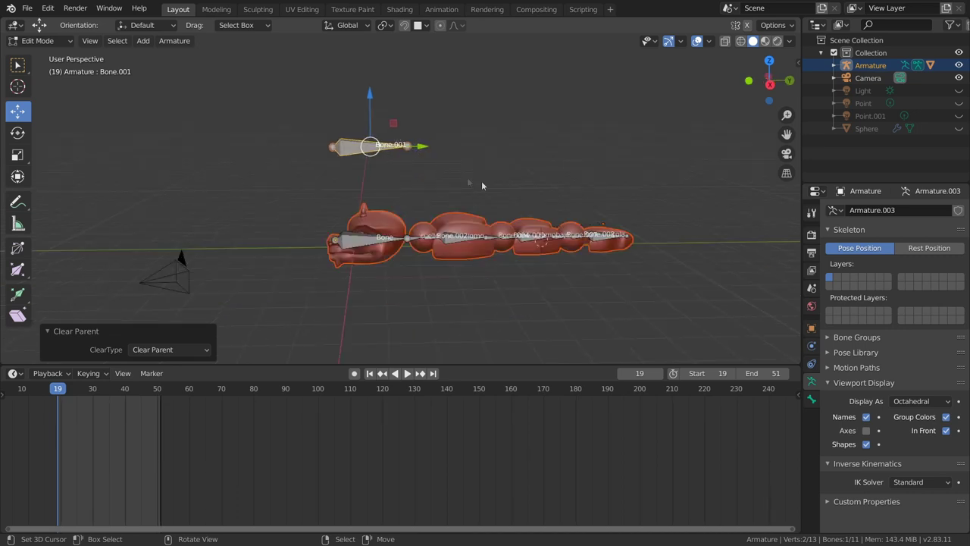
middle_click(487, 184)
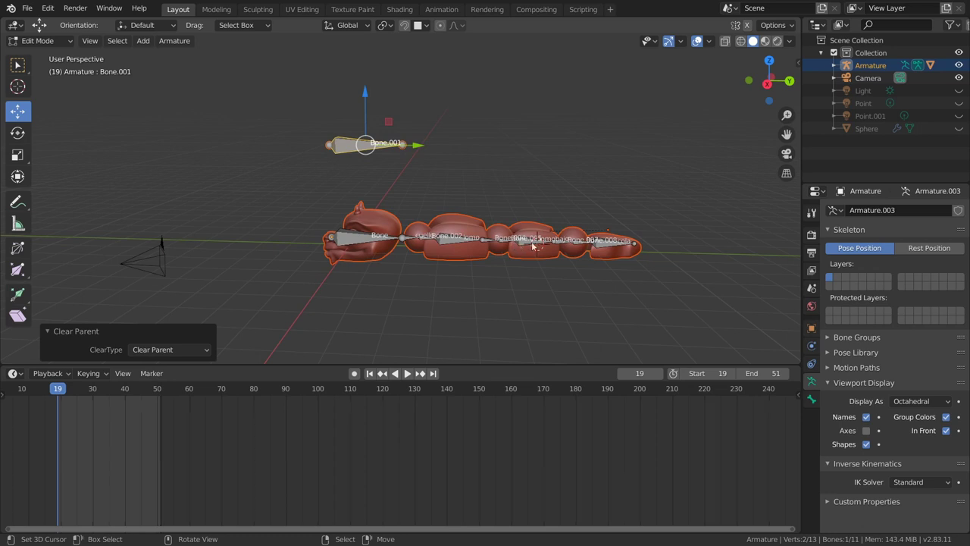
key("KP_3")
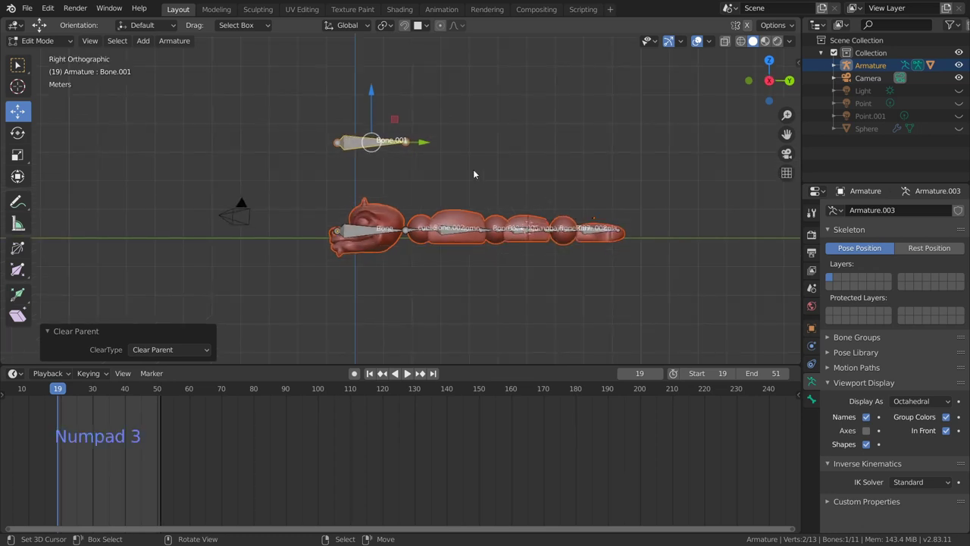
right_click(412, 146)
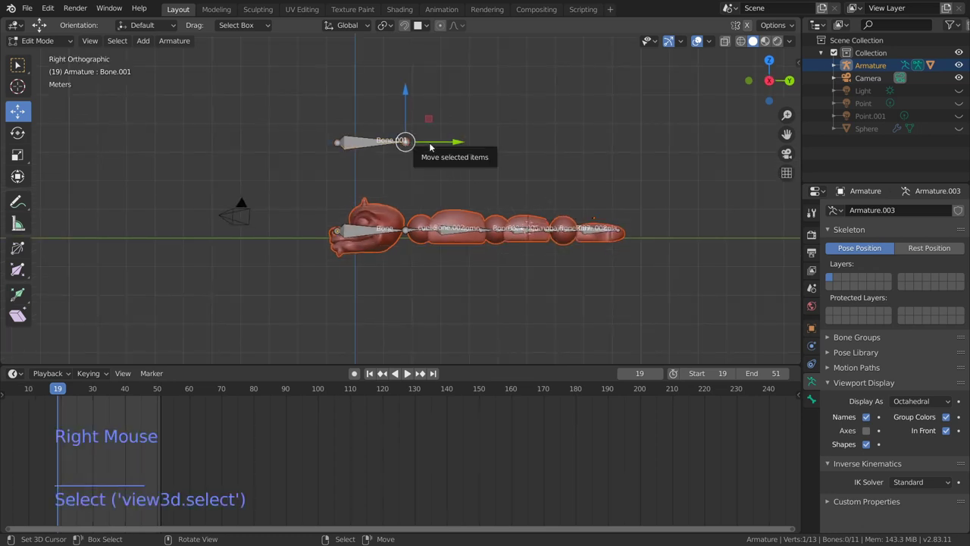
key("e")
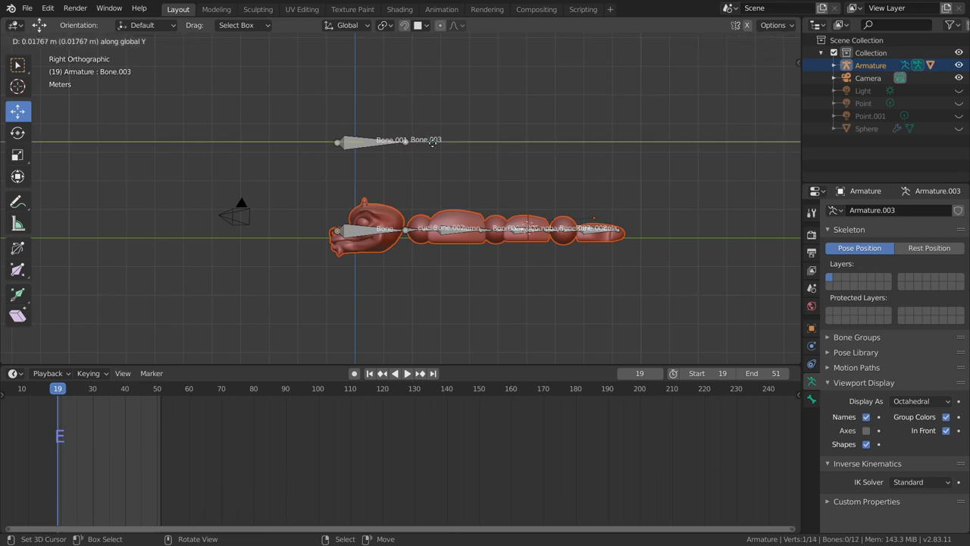
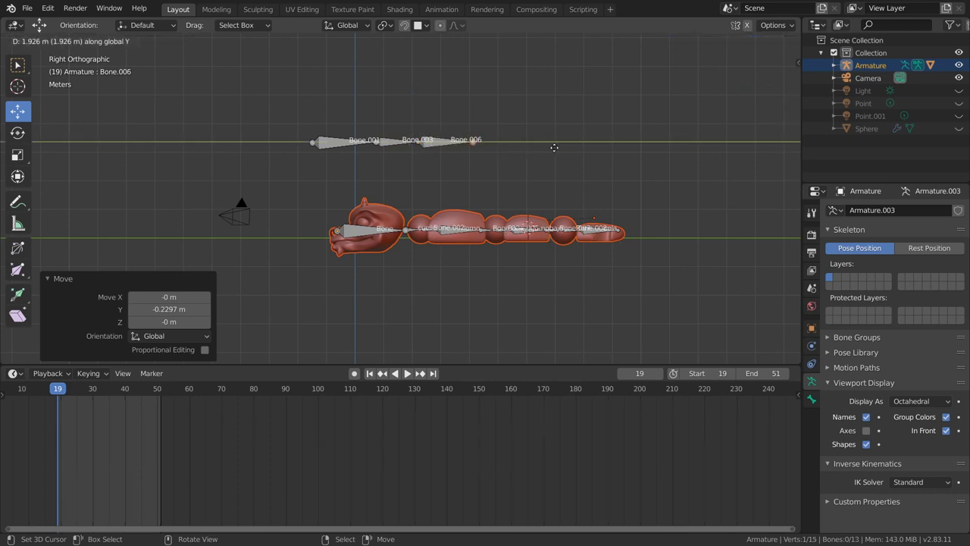
Extrude two more bones, Bone.009 and Bone.010, at the end of the floating control chain
key("y")
right_click(495, 151)
key("y")
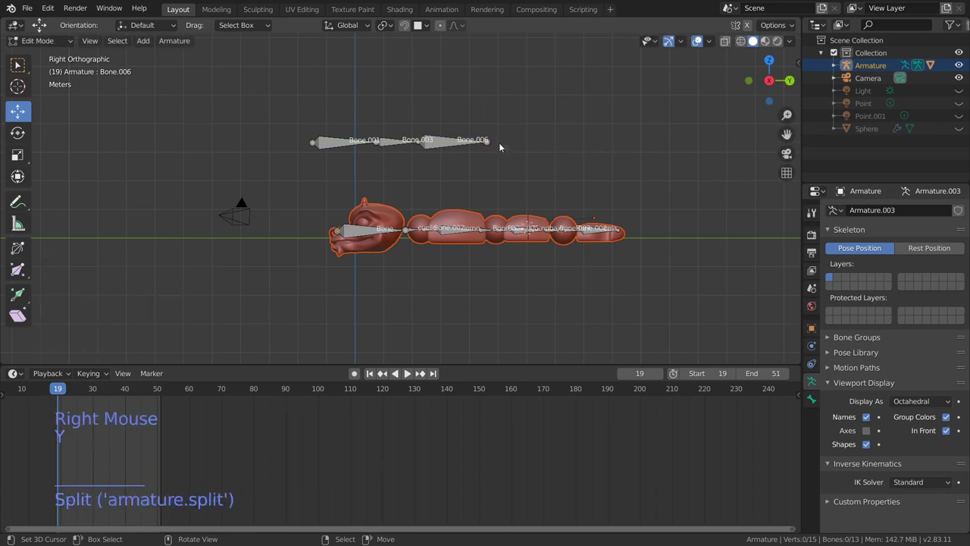
right_click(496, 148)
key("e")
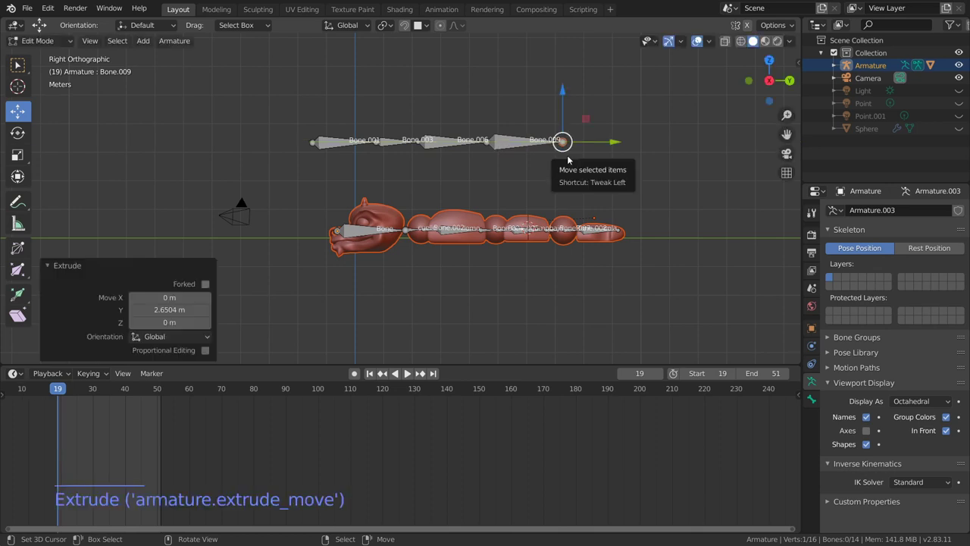
key("e")
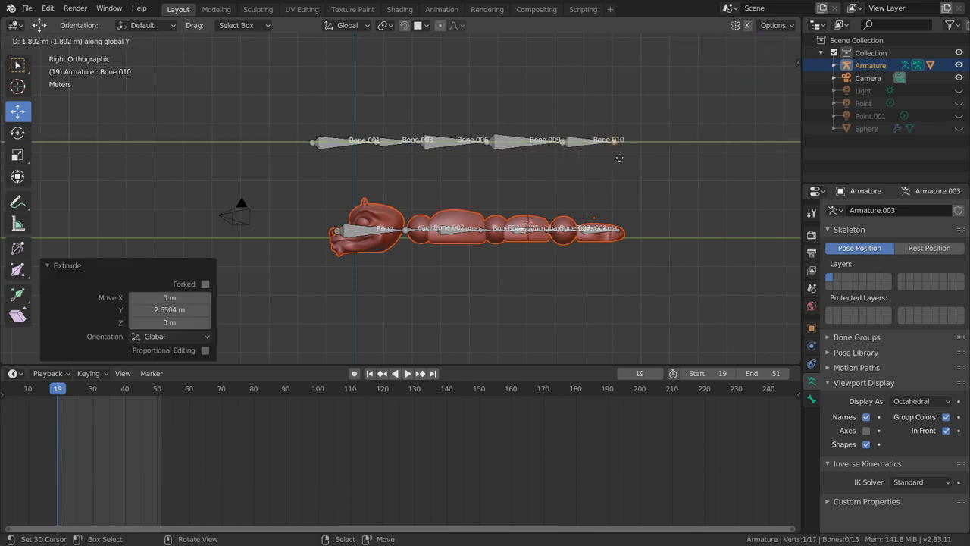
middle_click(460, 197)
scroll("up", 3)
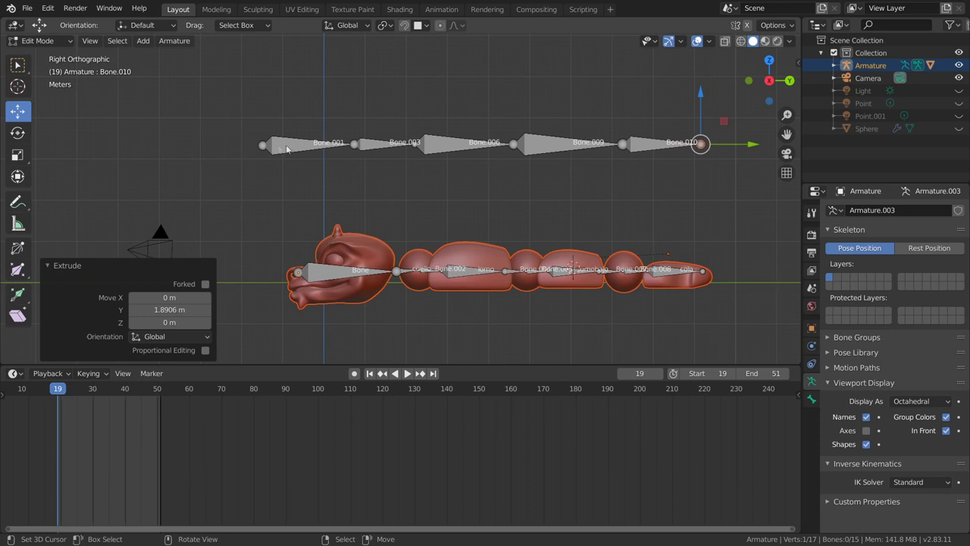
right_click(283, 149)
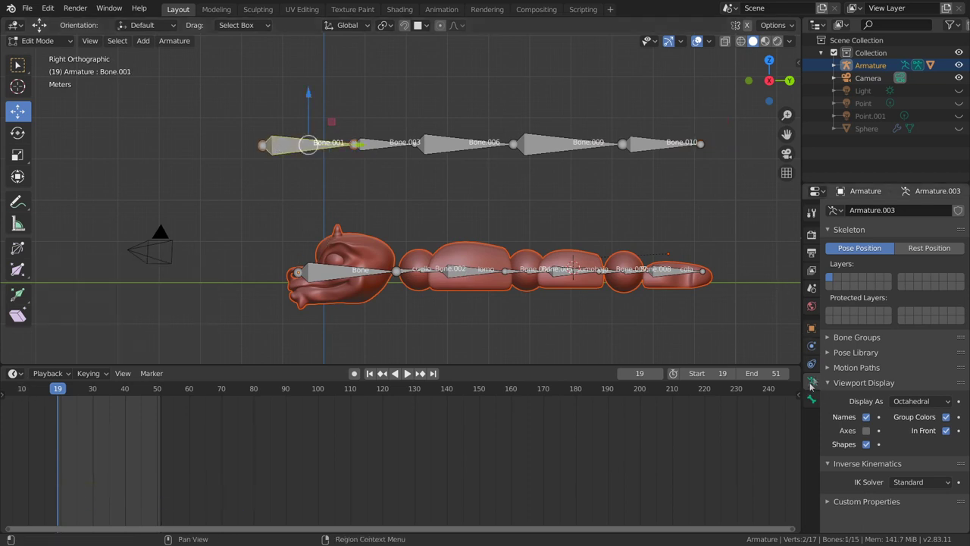
Rename the first control bone to tirador localización in its Bone properties
left_click(815, 400)
left_click(893, 216)
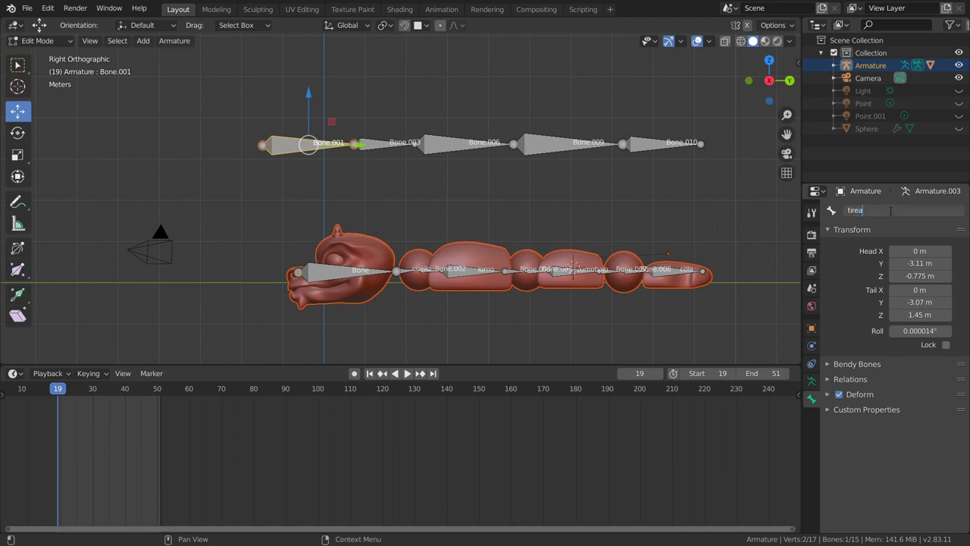
key("BackSpace")
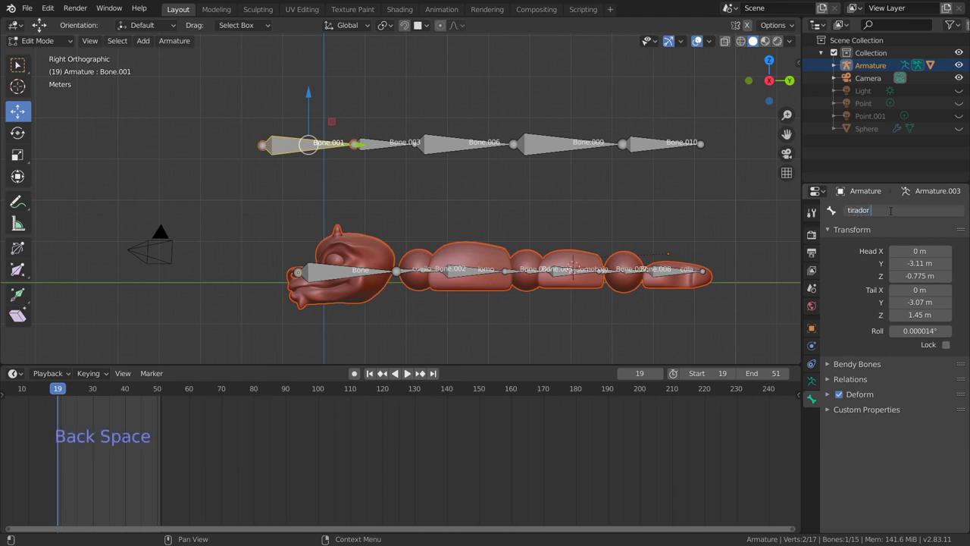
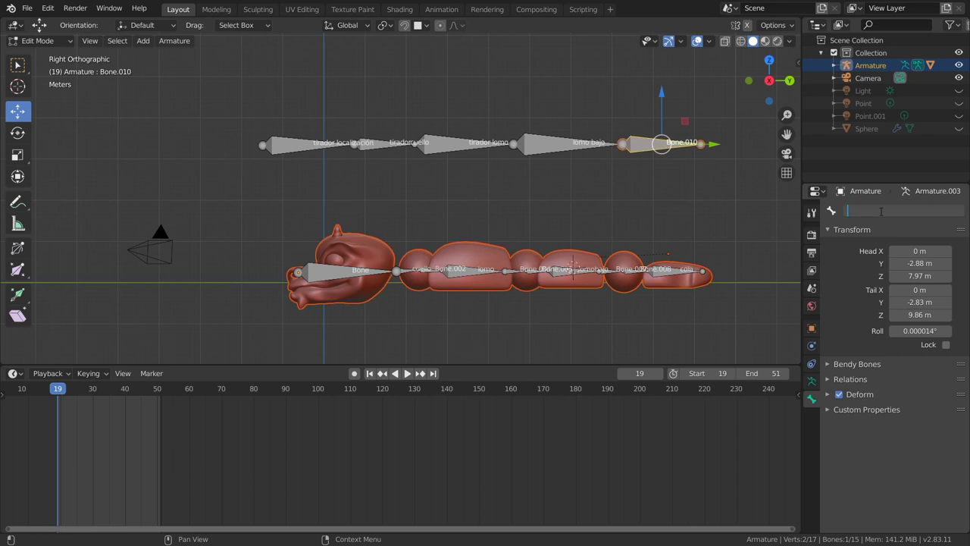
scroll("down", 3)
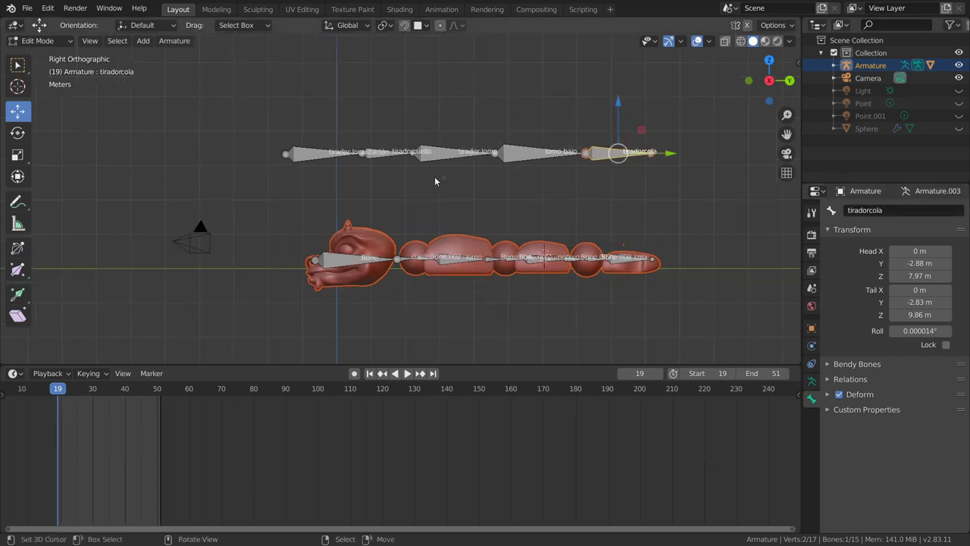
scroll("up", 3)
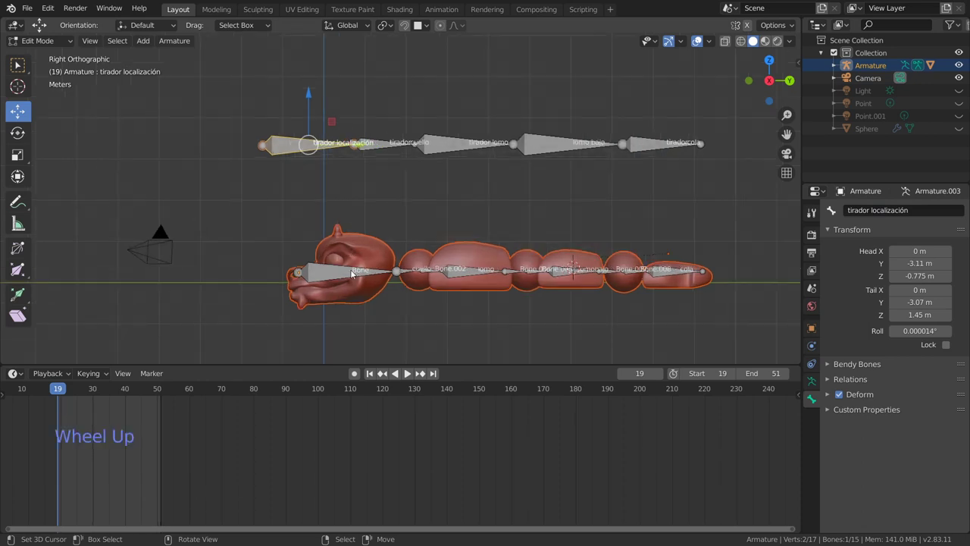
Add a Copy Location constraint to the head deform bone in Pose Mode
right_click(302, 220)
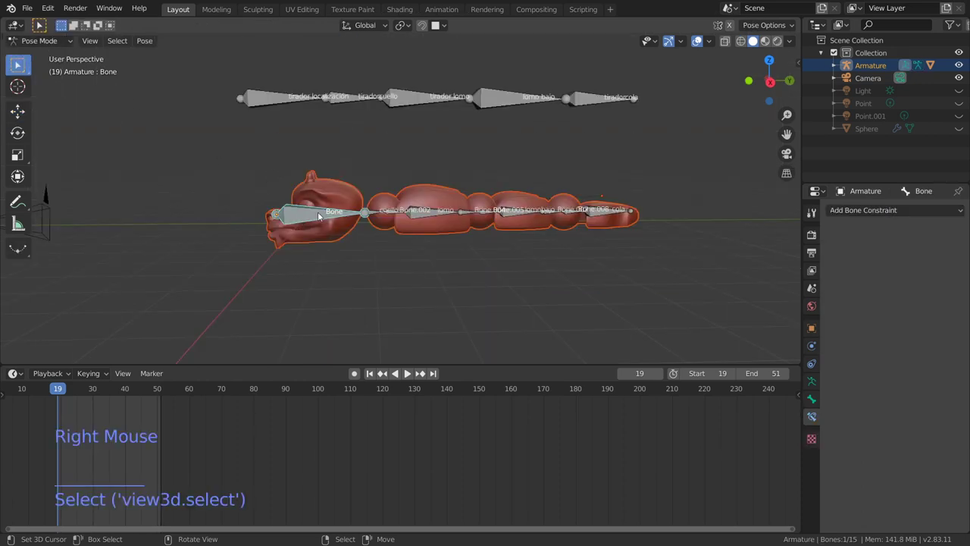
right_click(322, 216)
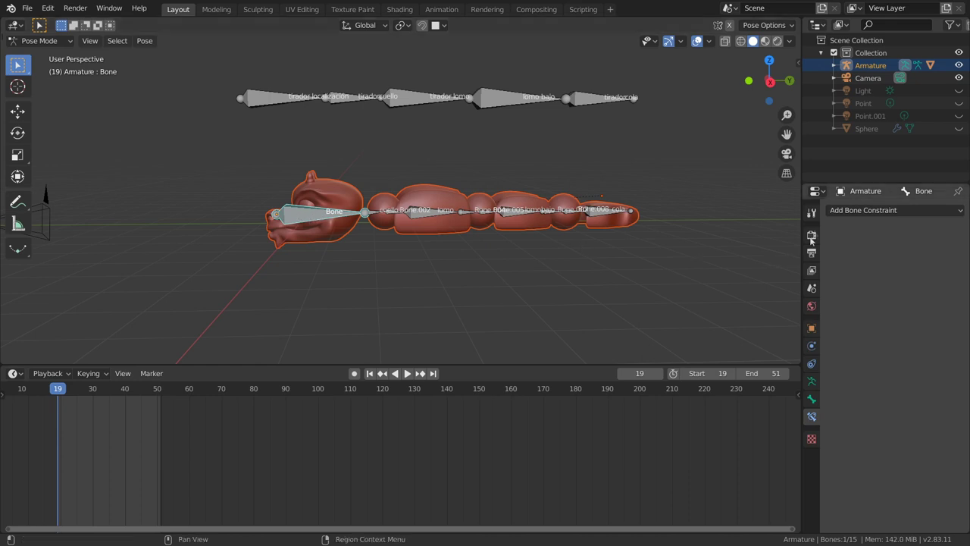
left_click(861, 210)
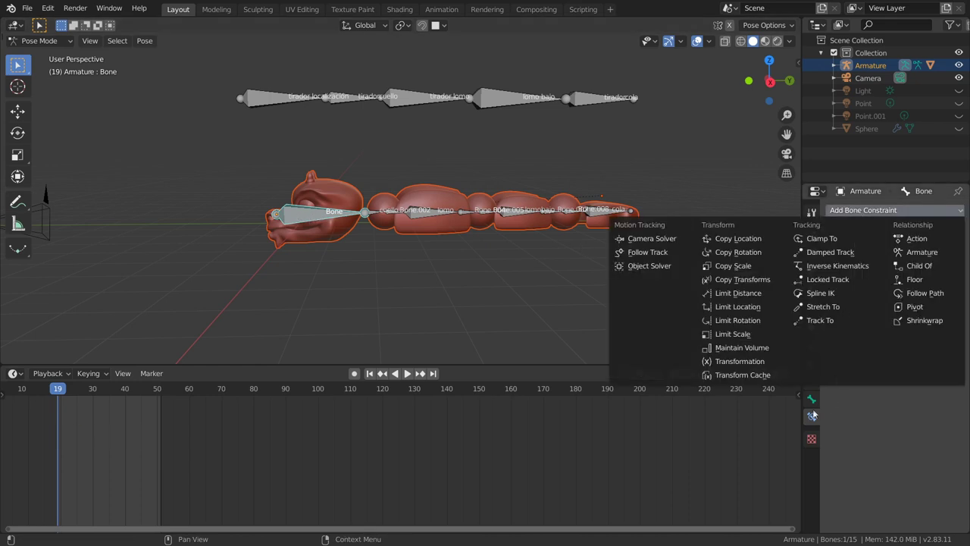
left_click(877, 219)
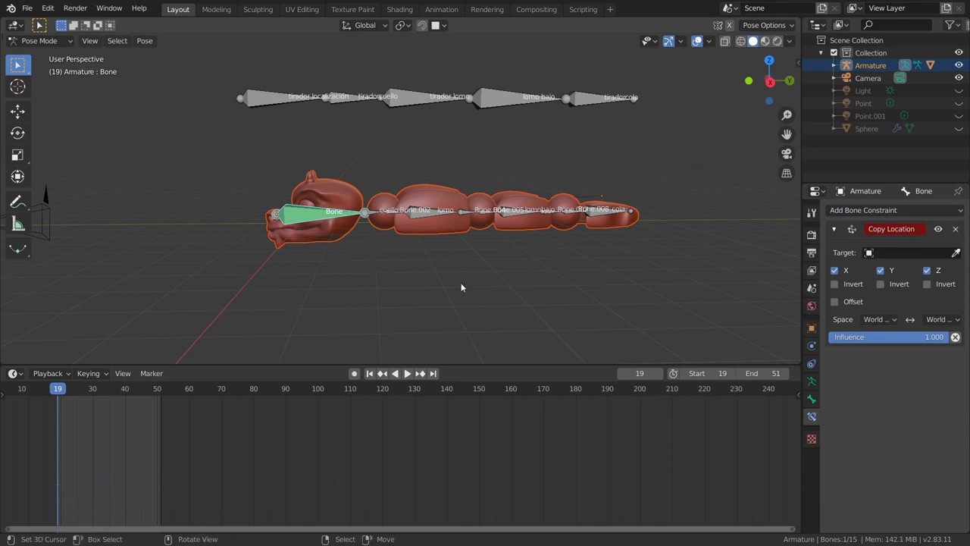
Target the Copy Location at Armature bone tirador localización with both spaces set to Local Space
left_click(910, 193)
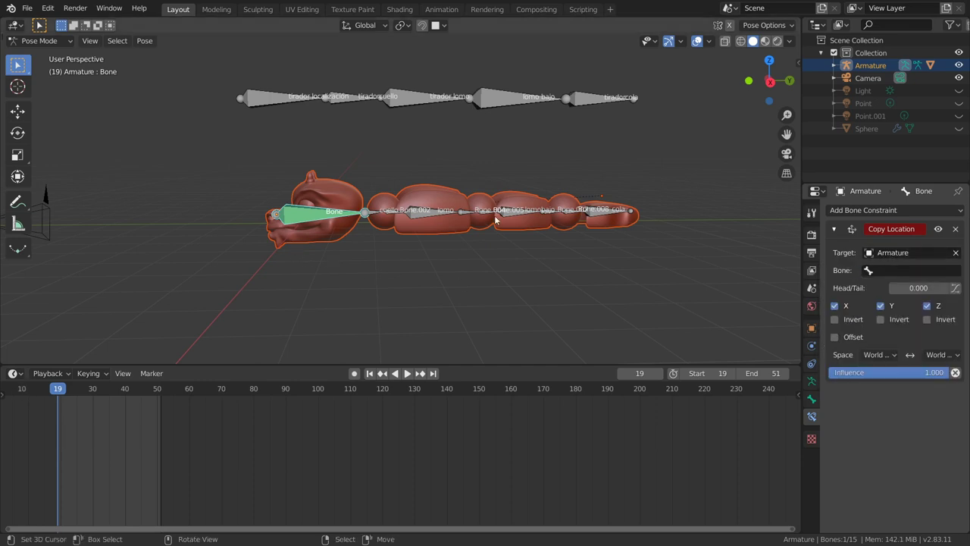
left_click(910, 193)
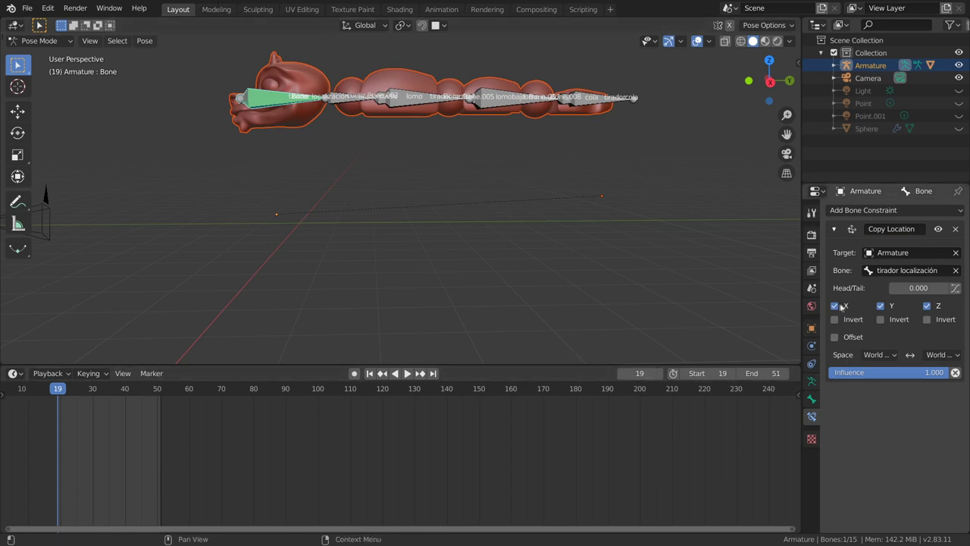
left_click(884, 353)
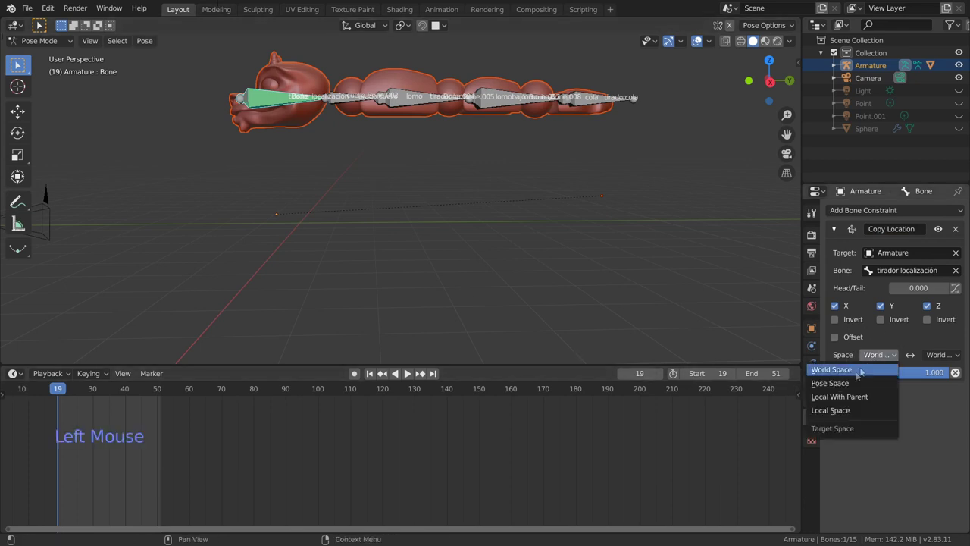
left_click(910, 193)
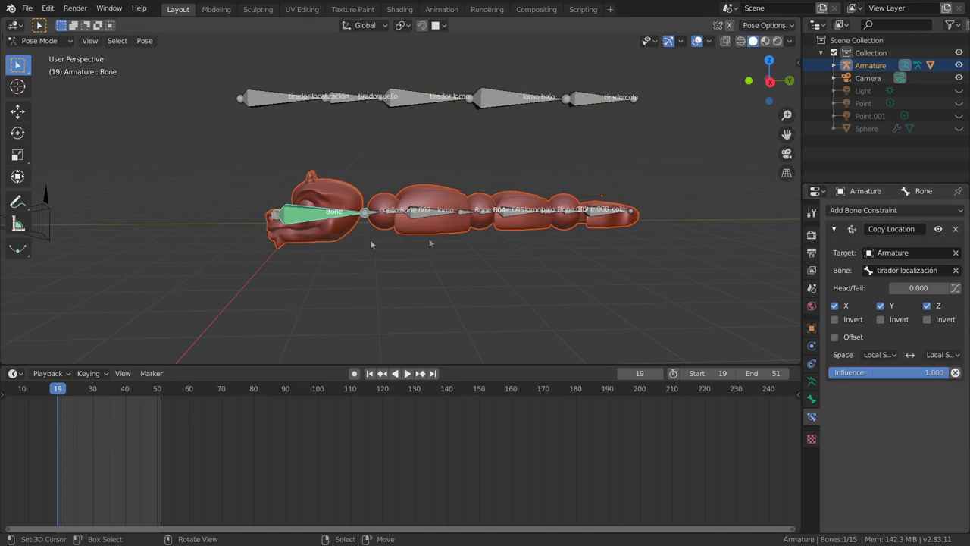
right_click(269, 105)
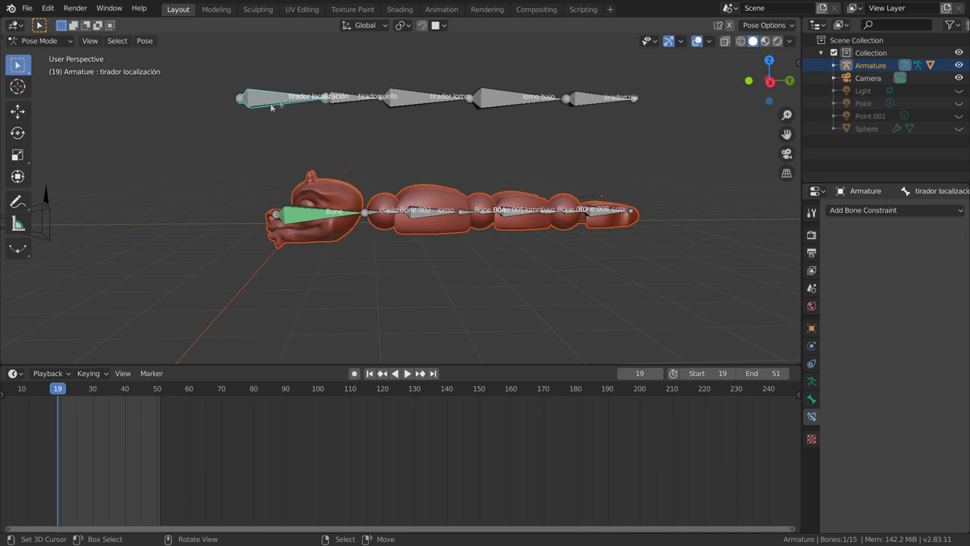
right_click(308, 217)
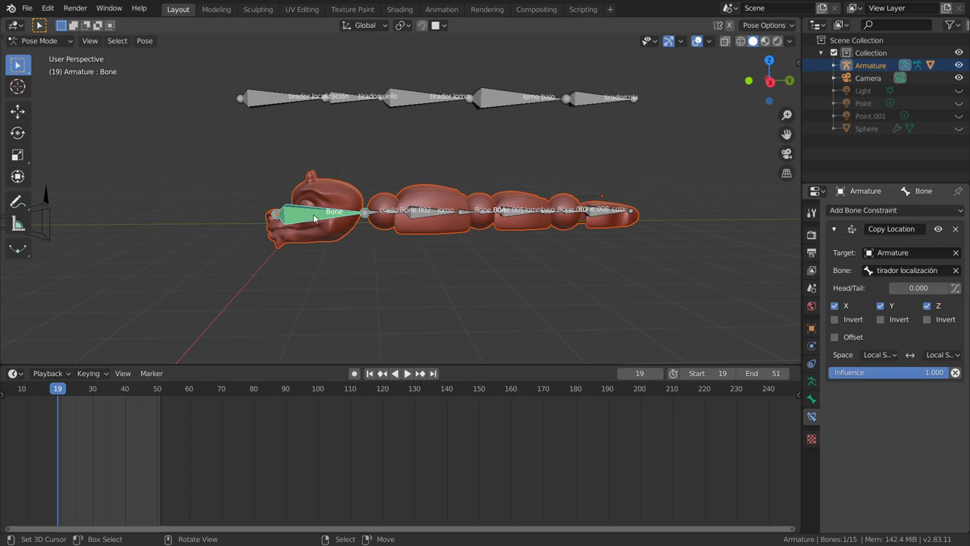
right_click(287, 224)
right_click(267, 101)
key("g")
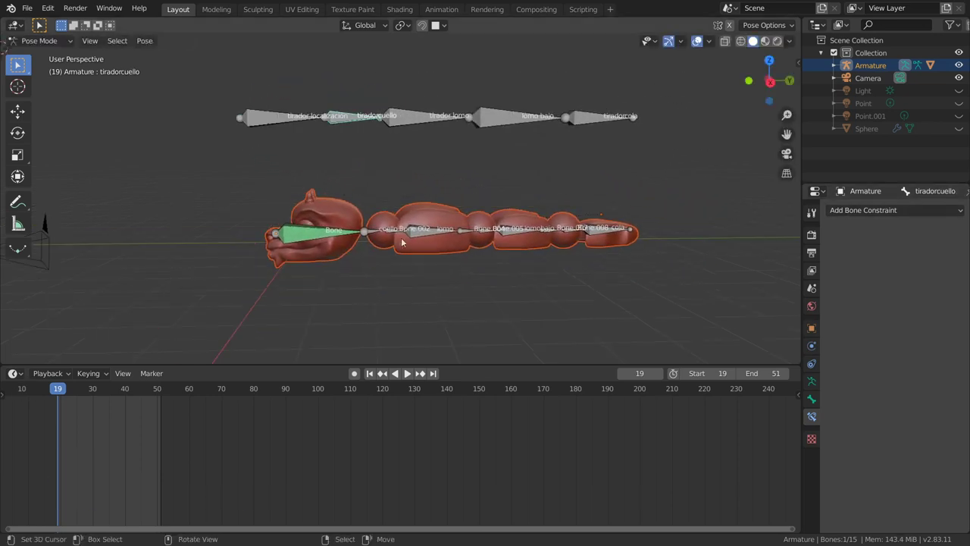
Give cuello a Copy Rotation constraint to tiradorcuello with Offset (Legacy) mix, Local Space both sides
right_click(370, 236)
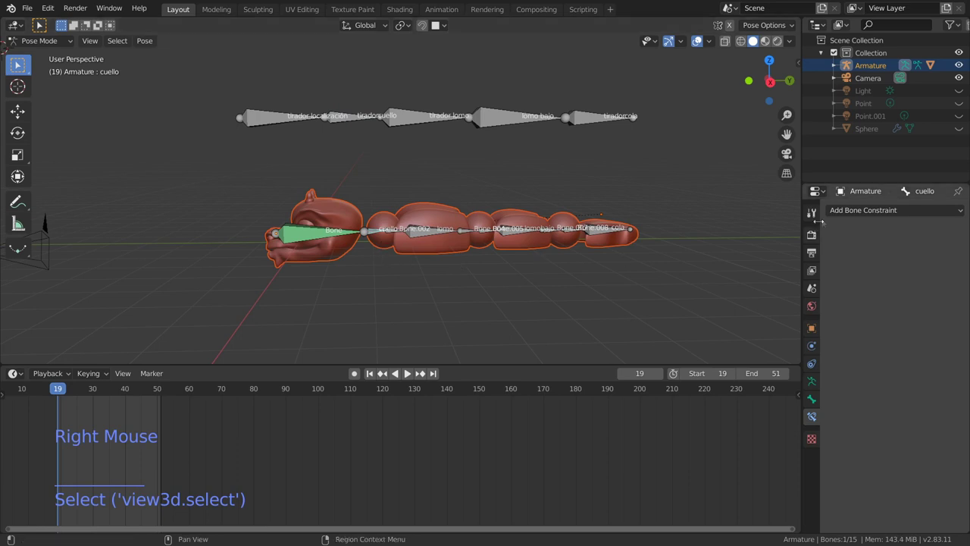
left_click(838, 213)
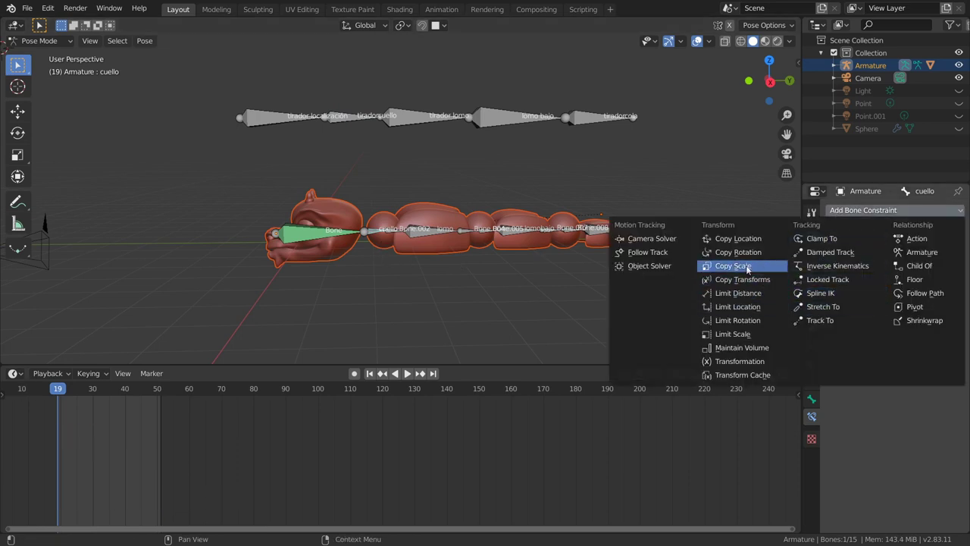
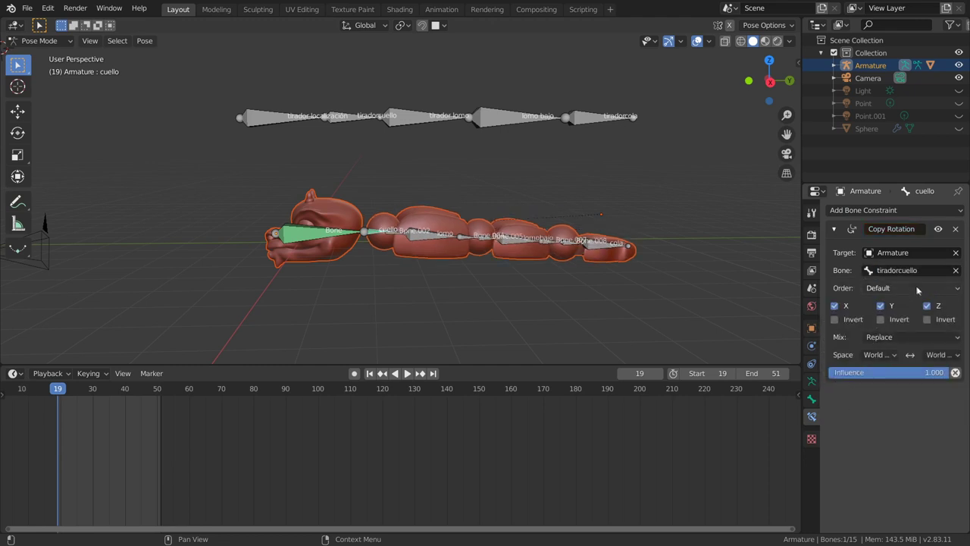
left_click(904, 289)
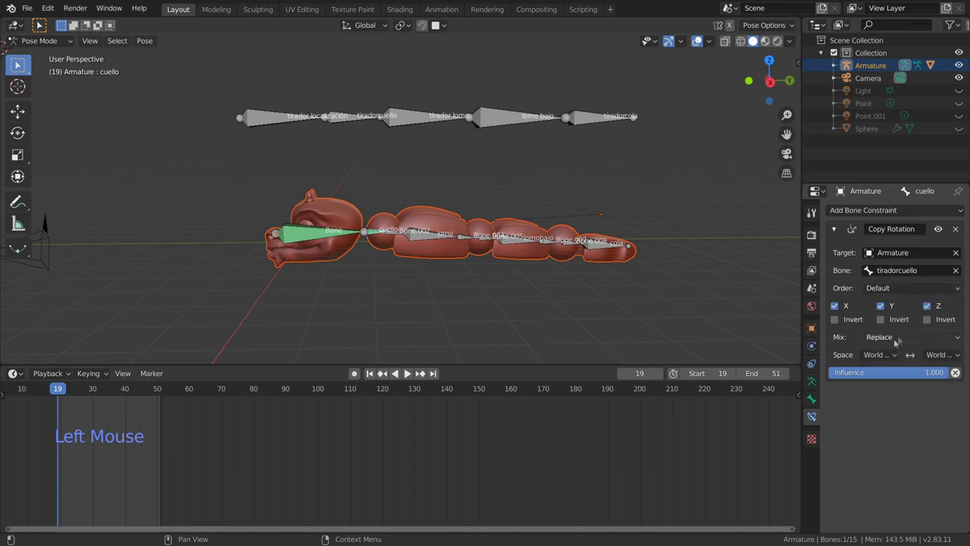
left_click(885, 342)
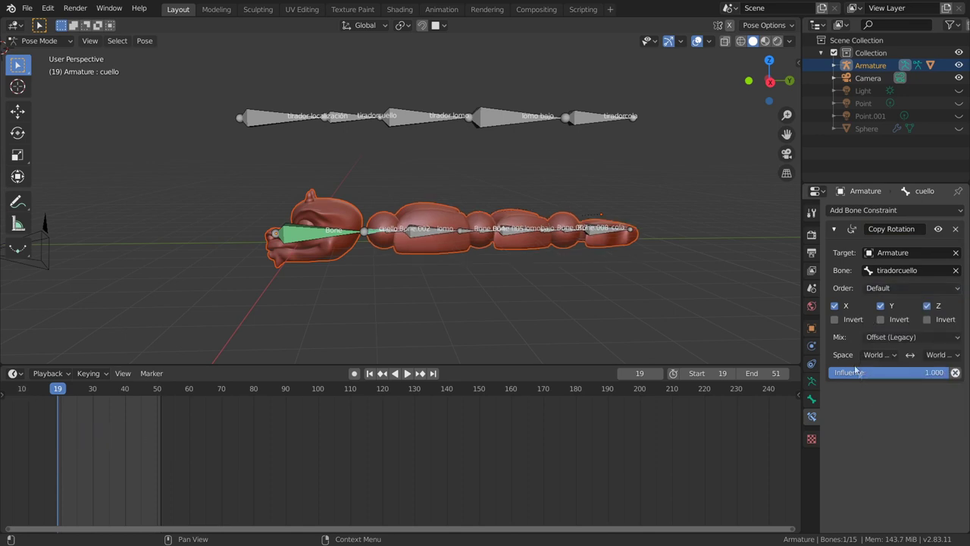
left_click(878, 361)
left_click(944, 357)
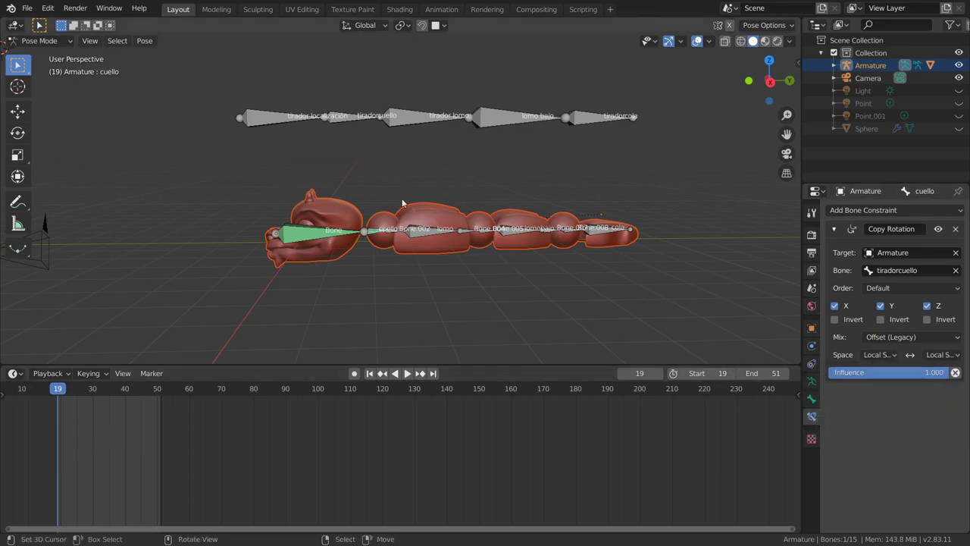
right_click(341, 120)
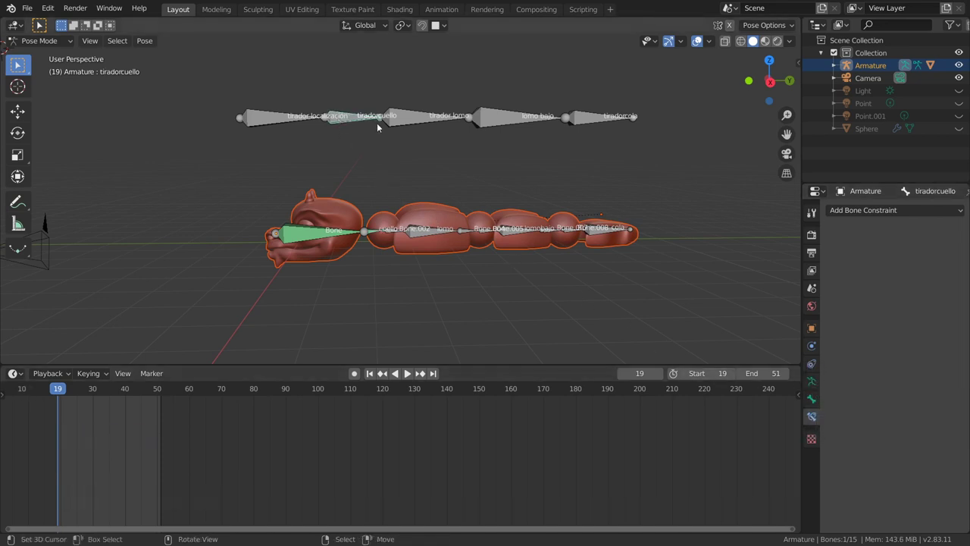
key("r")
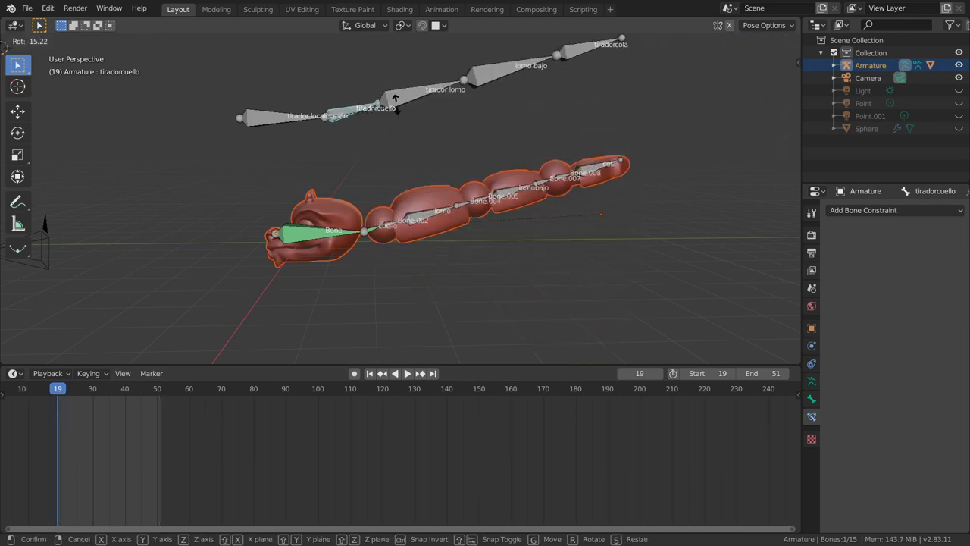
key("ctrl+z")
middle_click(464, 145)
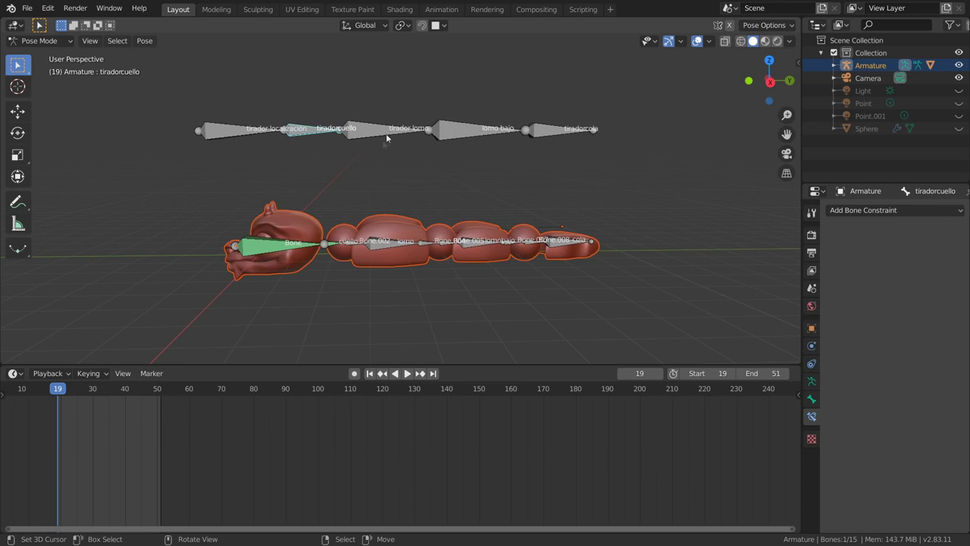
Give lomo a Copy Rotation constraint to tirador lomo, Offset (Legacy) mix, Local to Local space
right_click(395, 251)
right_click(901, 213)
left_click(901, 213)
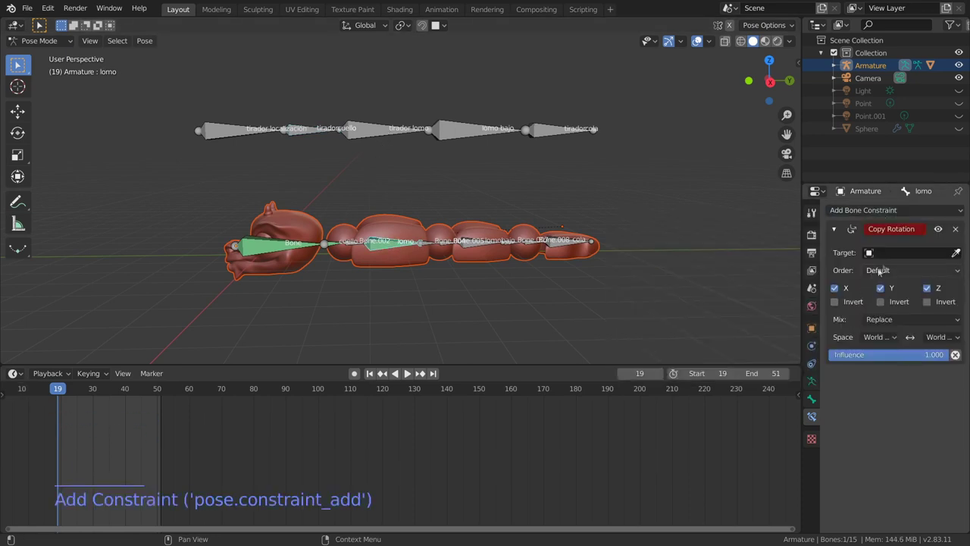
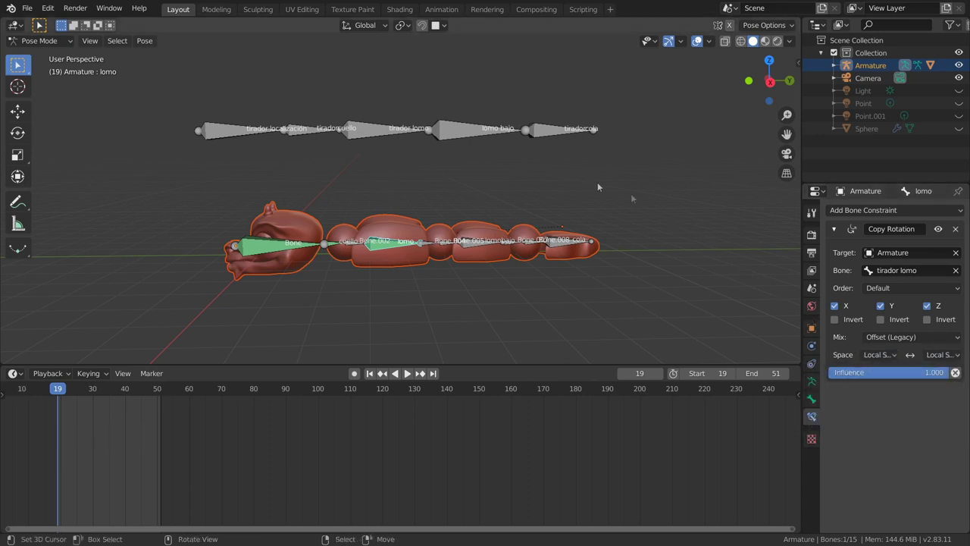
scroll("down", 3)
middle_click(340, 155)
scroll("down", 3)
From side view, rotate and move tirador lomo and tiradorcola to check the body and tail follow
right_click(366, 132)
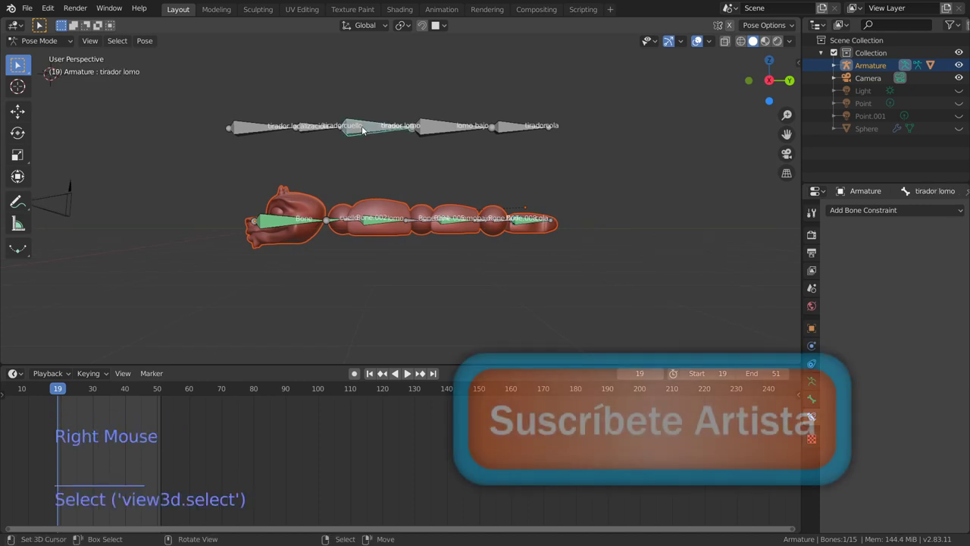
key("KP_3")
key("r")
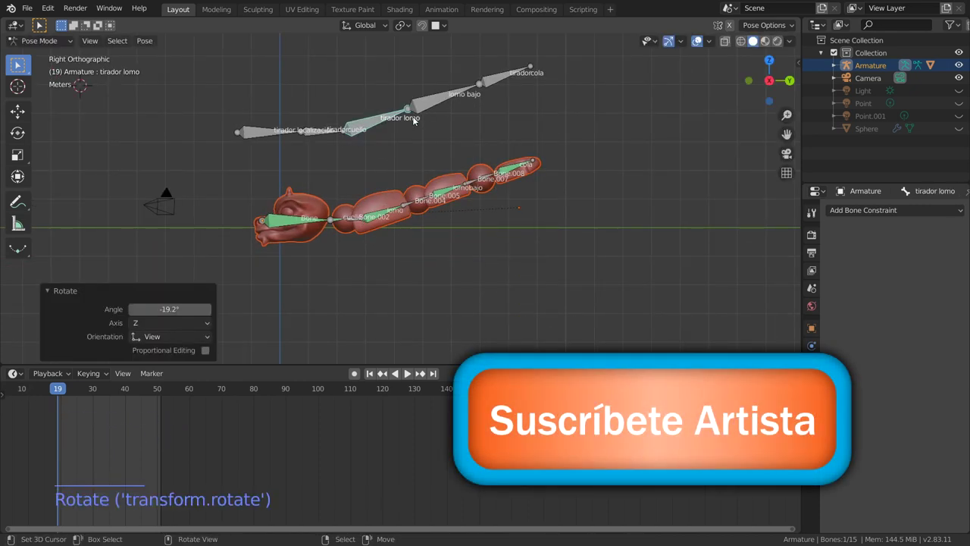
key("g")
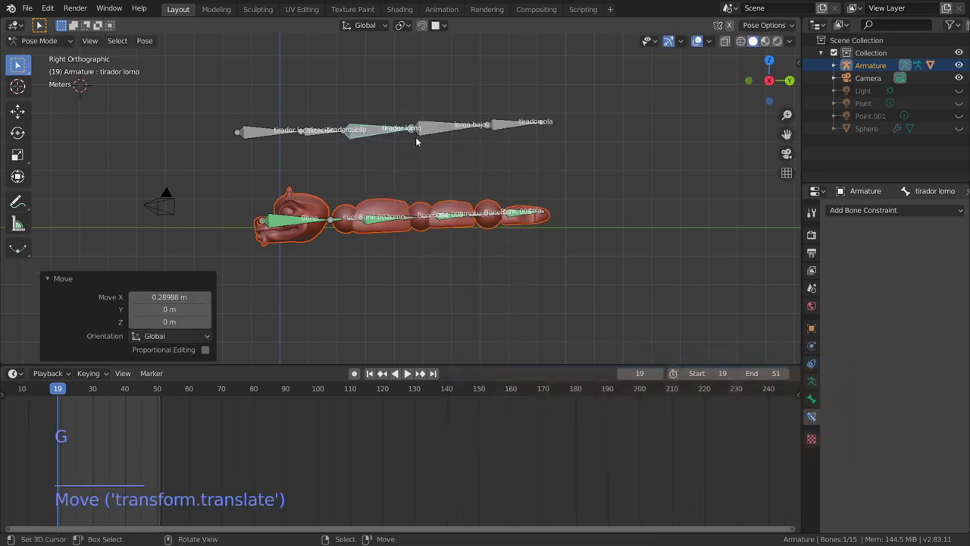
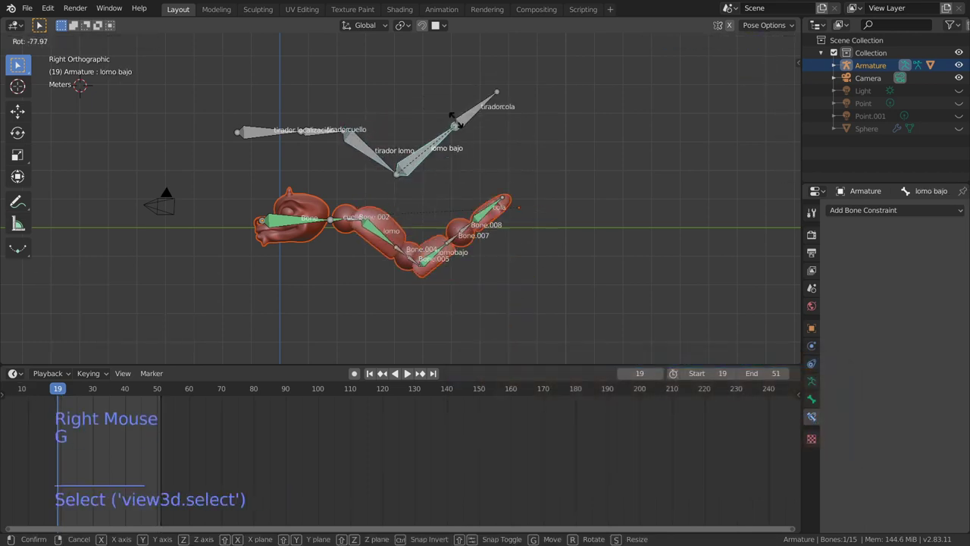
right_click(488, 136)
key("g")
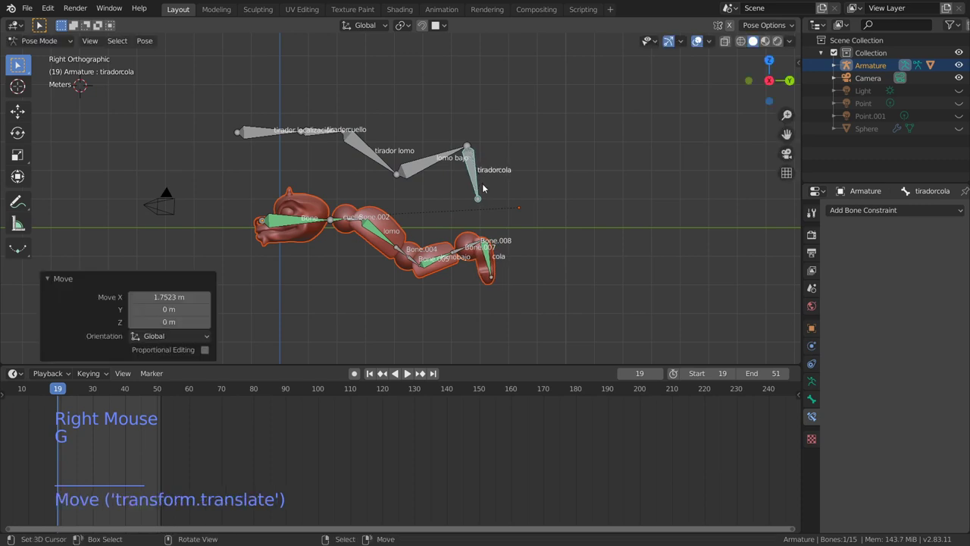
key("g")
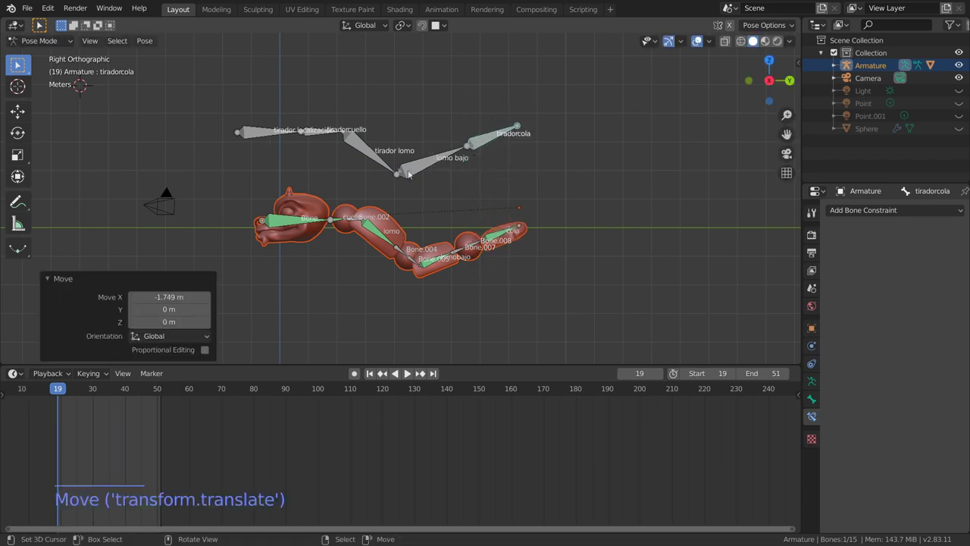
Move the tiradorcuello control bone to test the neck, then select every bone of the rig
right_click(322, 135)
right_click(322, 136)
key("g")
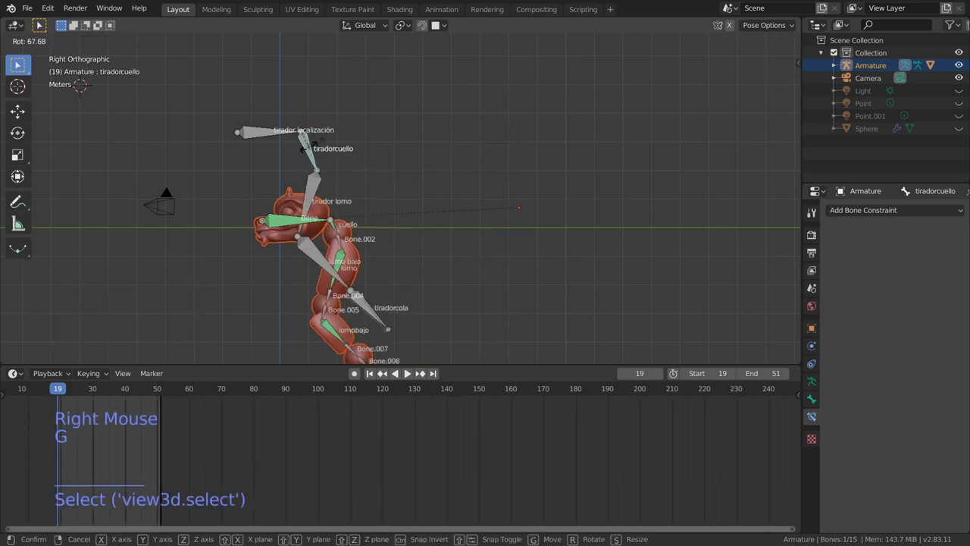
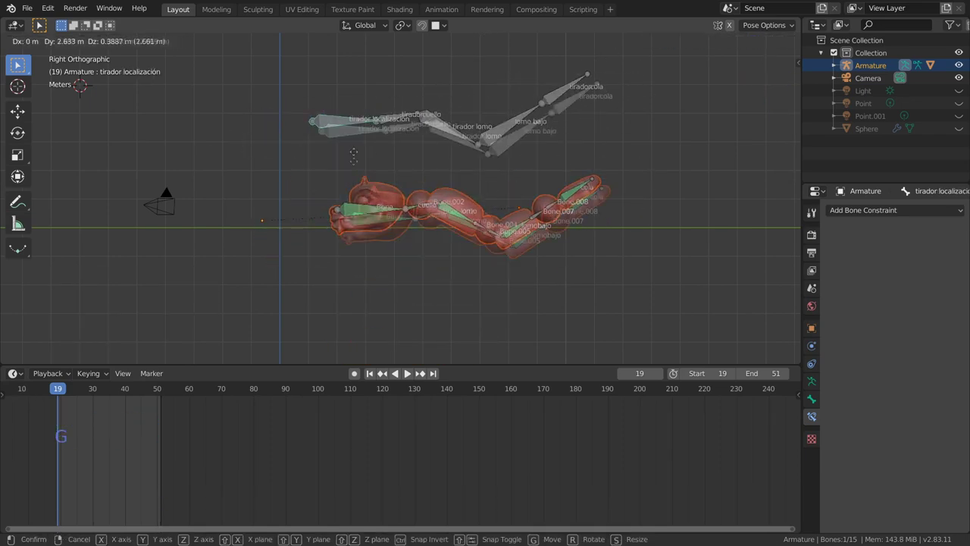
key("a")
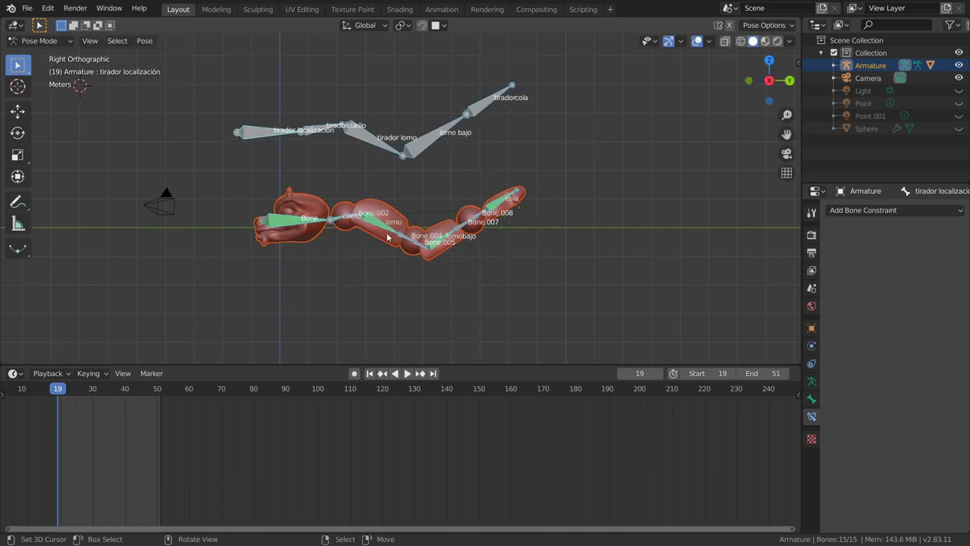
Clear the bone rotations and inspect the straightened rig from several angles
key("alt+r")
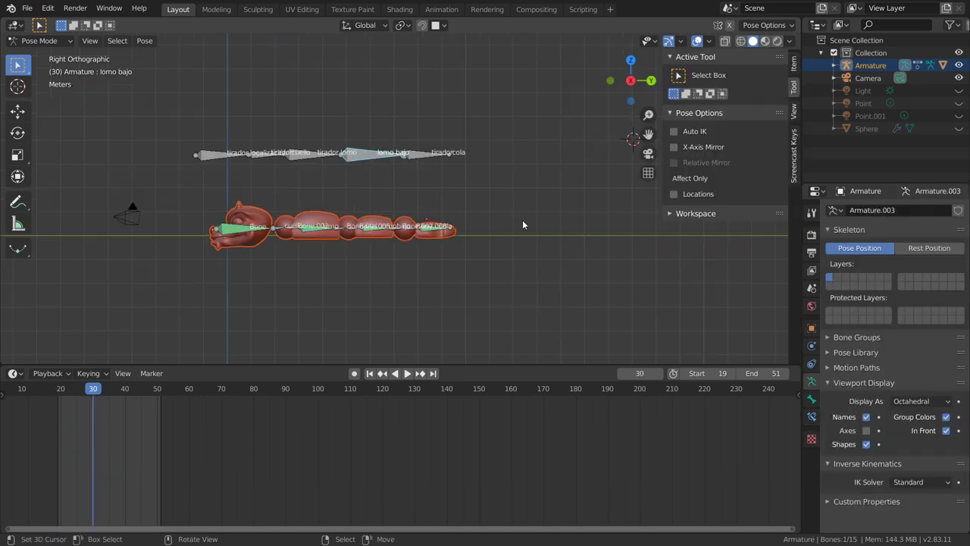
scroll("up", 3)
scroll("down", 3)
scroll("down", 3)
middle_click(471, 205)
middle_click(479, 205)
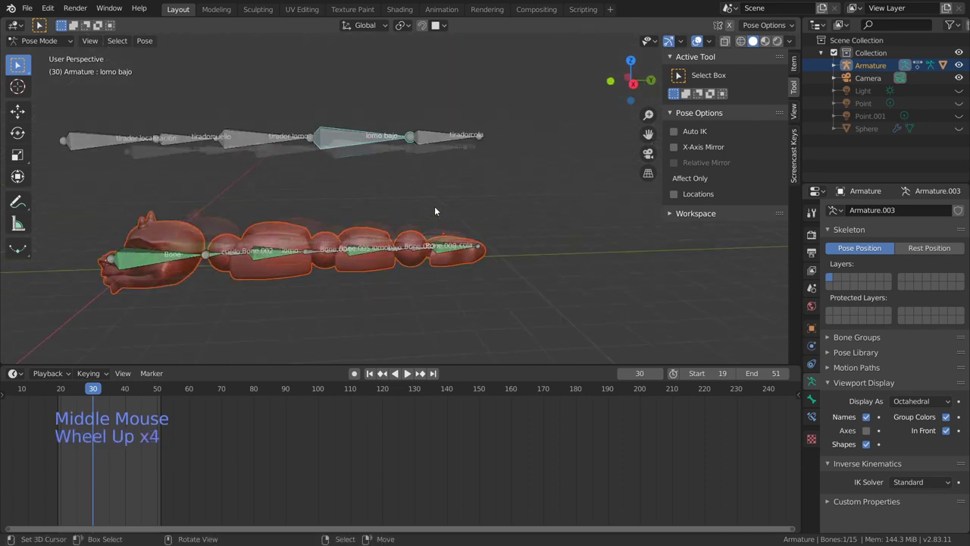
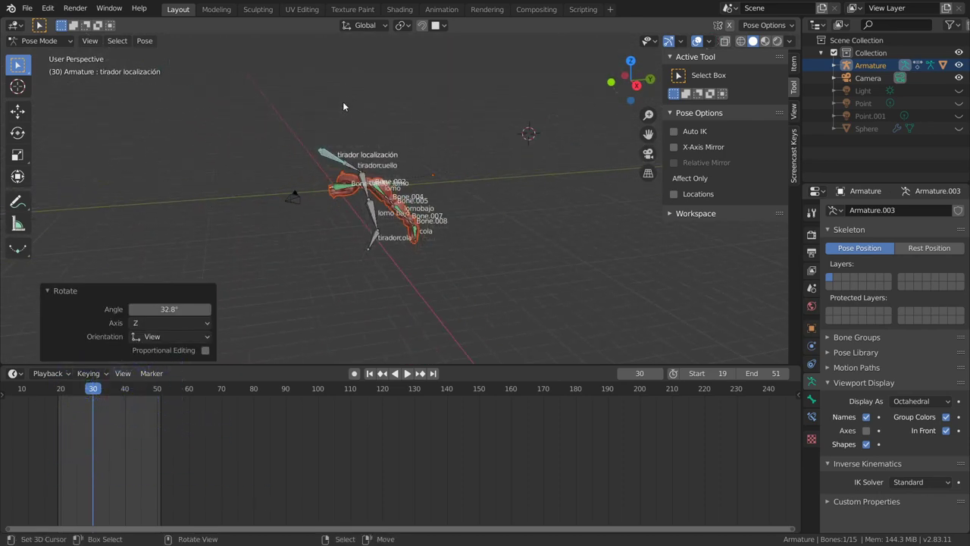
scroll("up", 3)
middle_click(475, 242)
Select all bones and clear rotation, scale and location back to the flat rest pose
key("a")
key("alt+r")
key("alt+s")
key("alt+g")
scroll("up", 3)
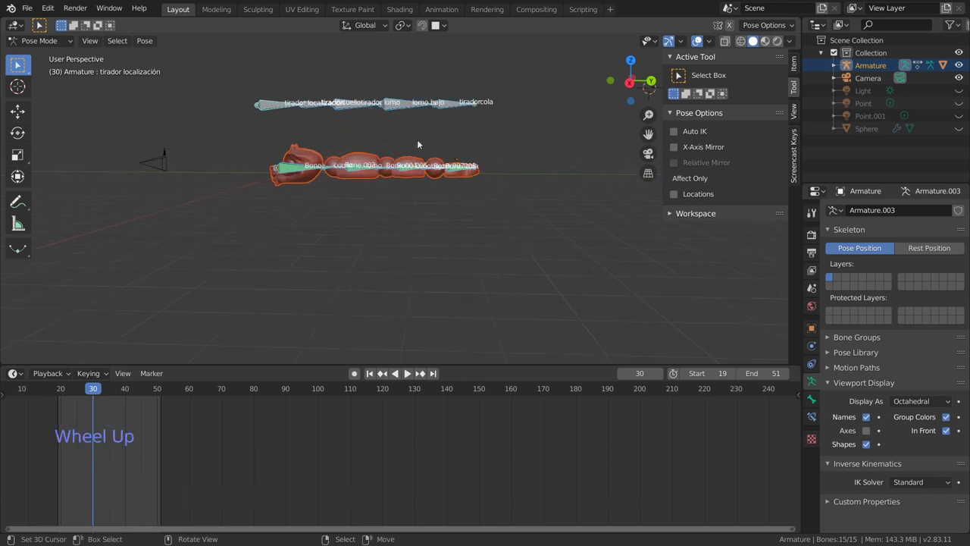
scroll("down", 3)
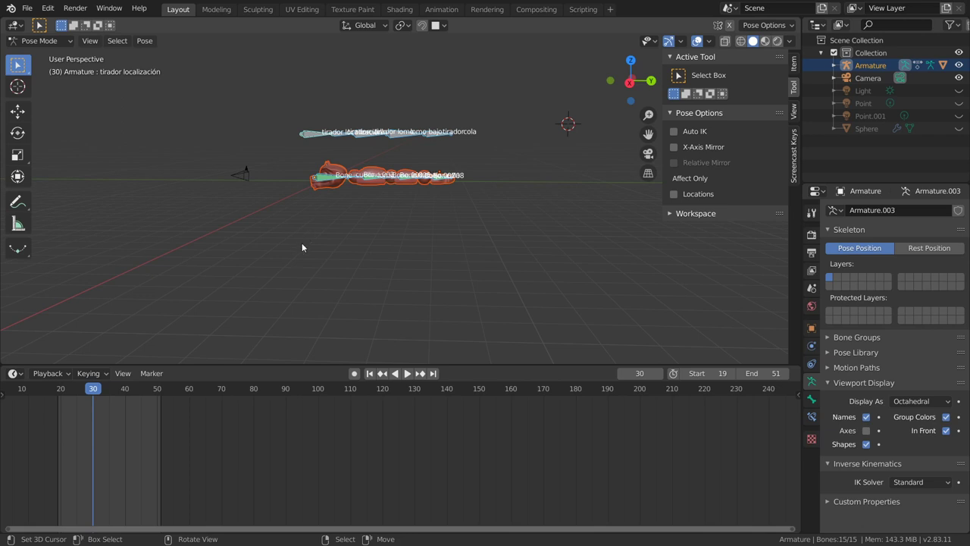
scroll("up", 3)
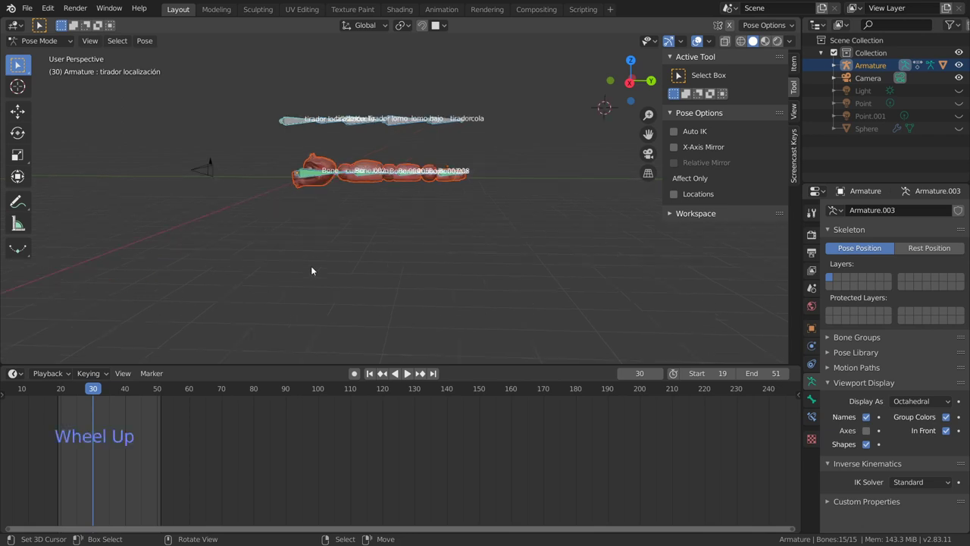
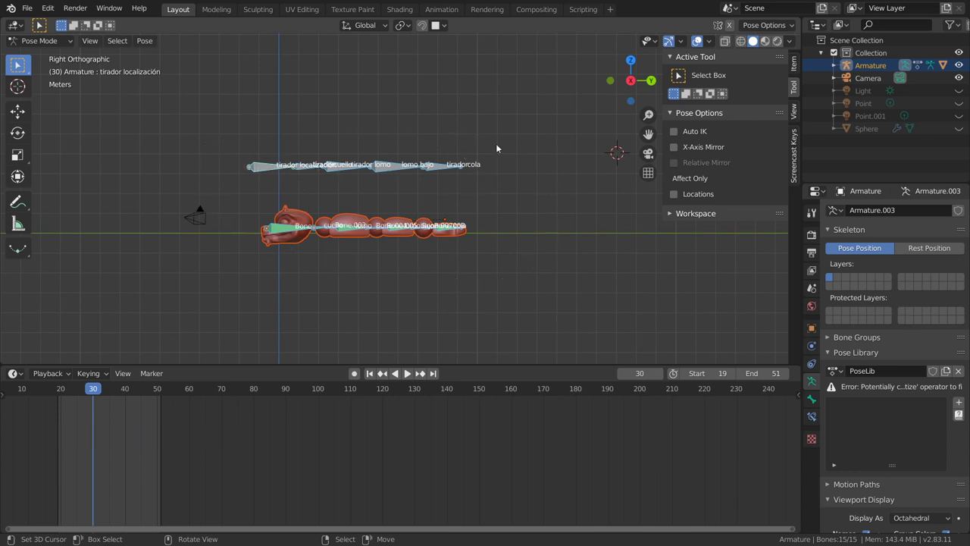
Add the current straight pose to the PoseLib library as 'reposo'
left_click(962, 404)
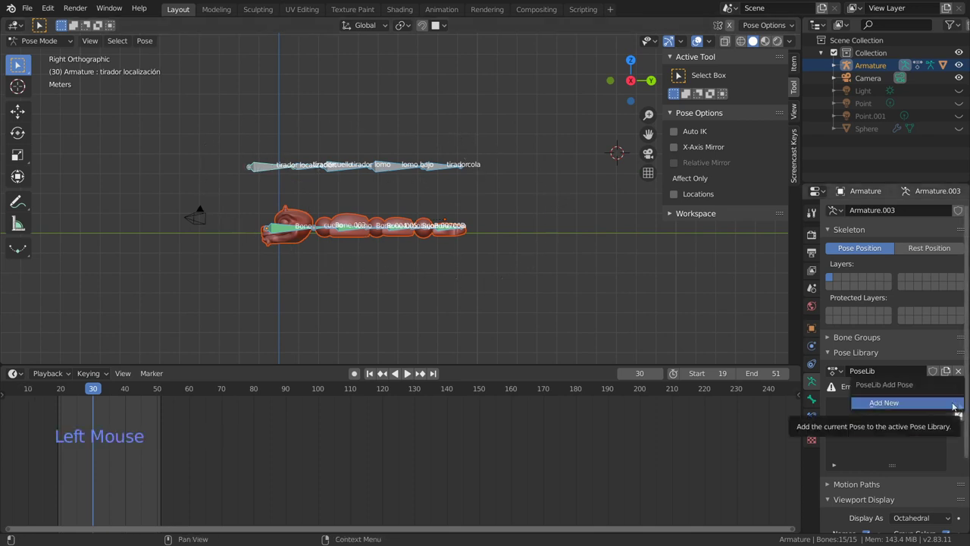
left_click(877, 391)
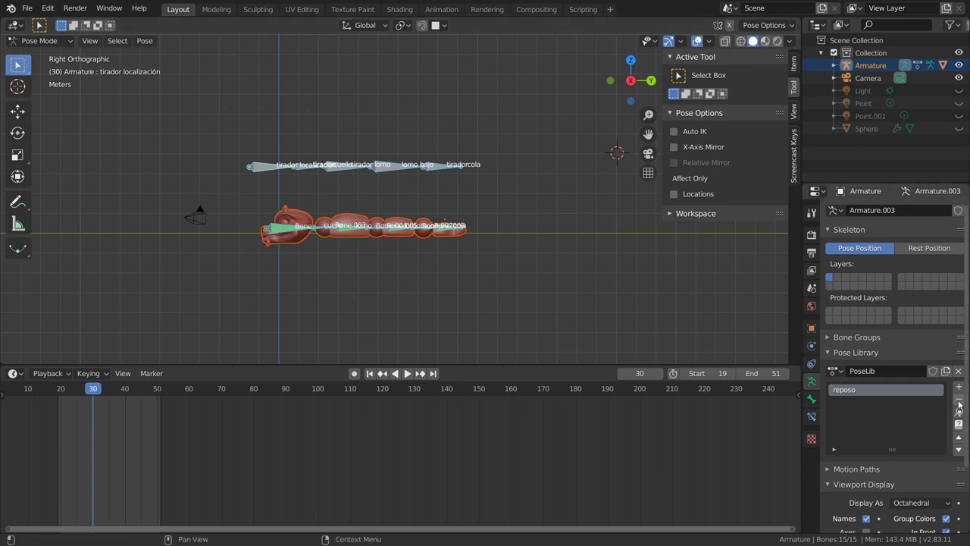
left_click(961, 416)
Add Apply Pose to Quick Favorites, then bend lomo bajo and tiradorcola control bones downward
right_click(961, 416)
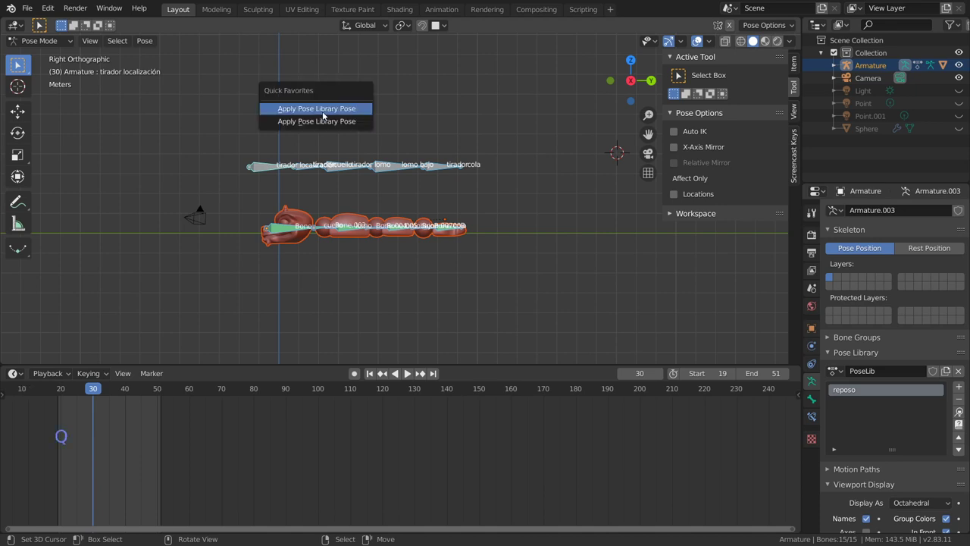
key("r")
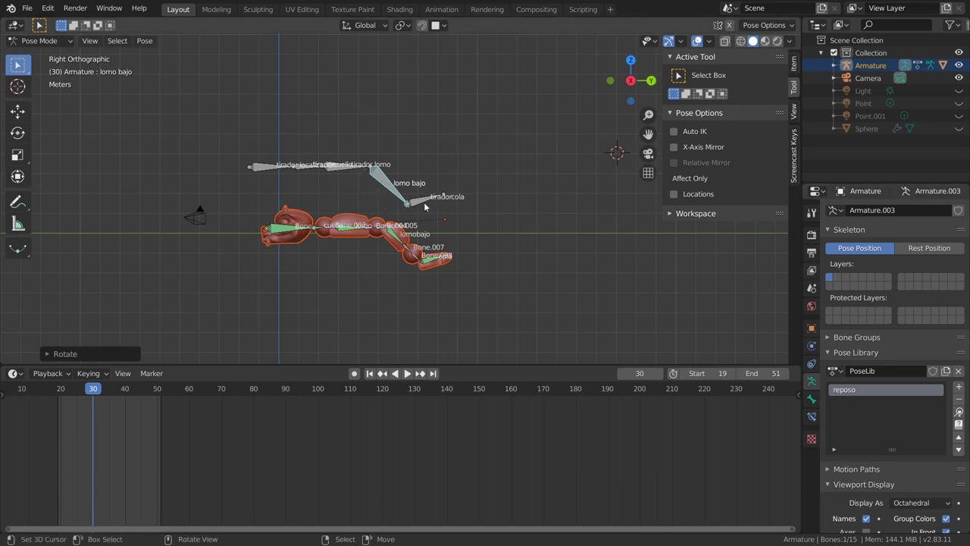
right_click(422, 204)
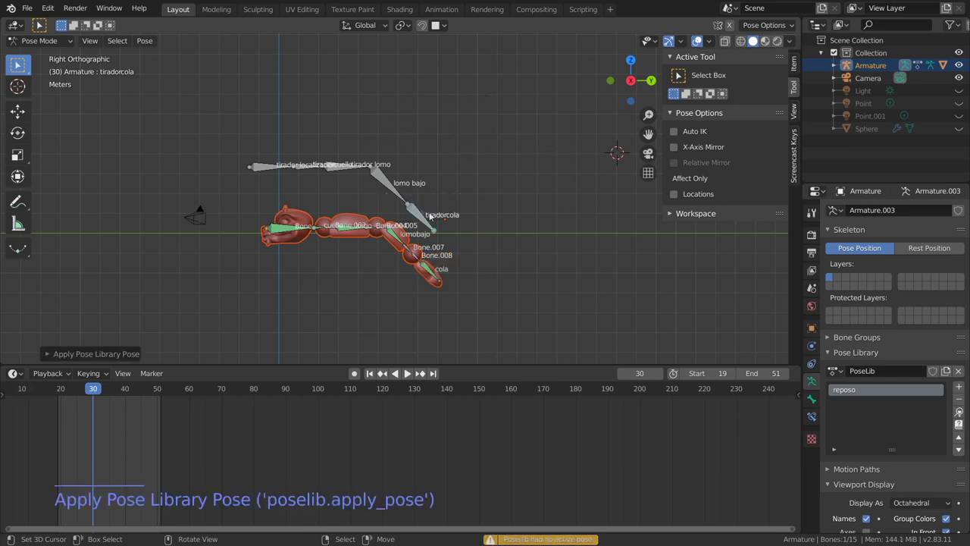
right_click(390, 187)
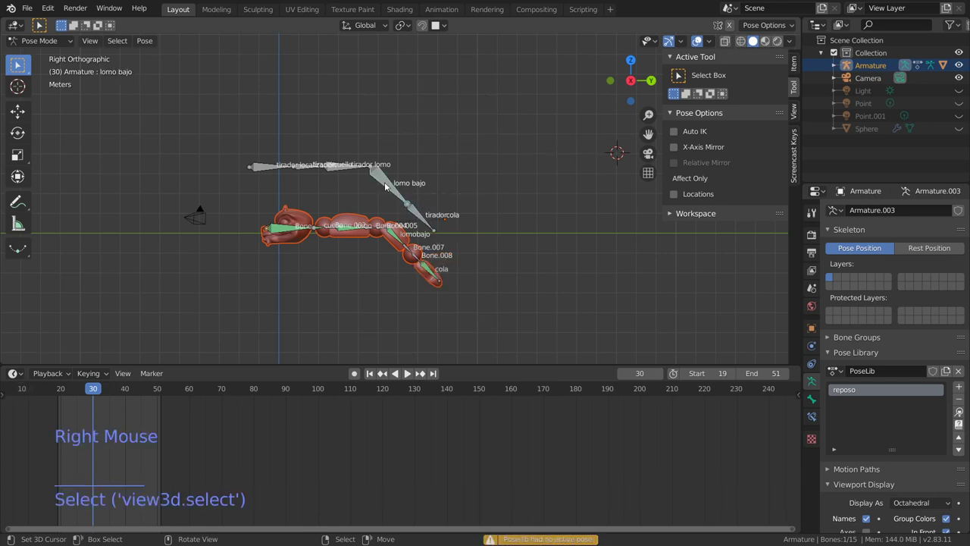
Select all bones and reapply the 'reposo' pose via Quick Favorites to straighten the rig
key("a")
key("q")
key("q")
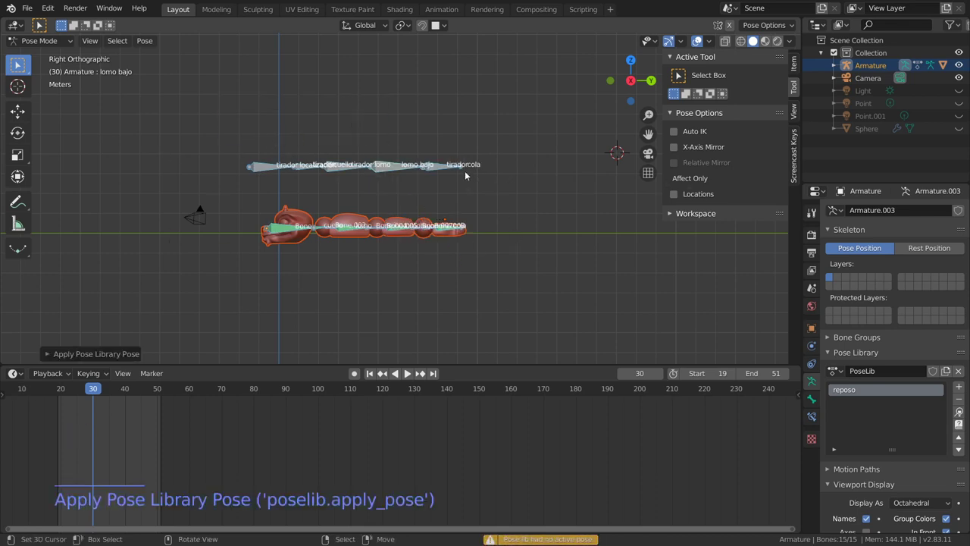